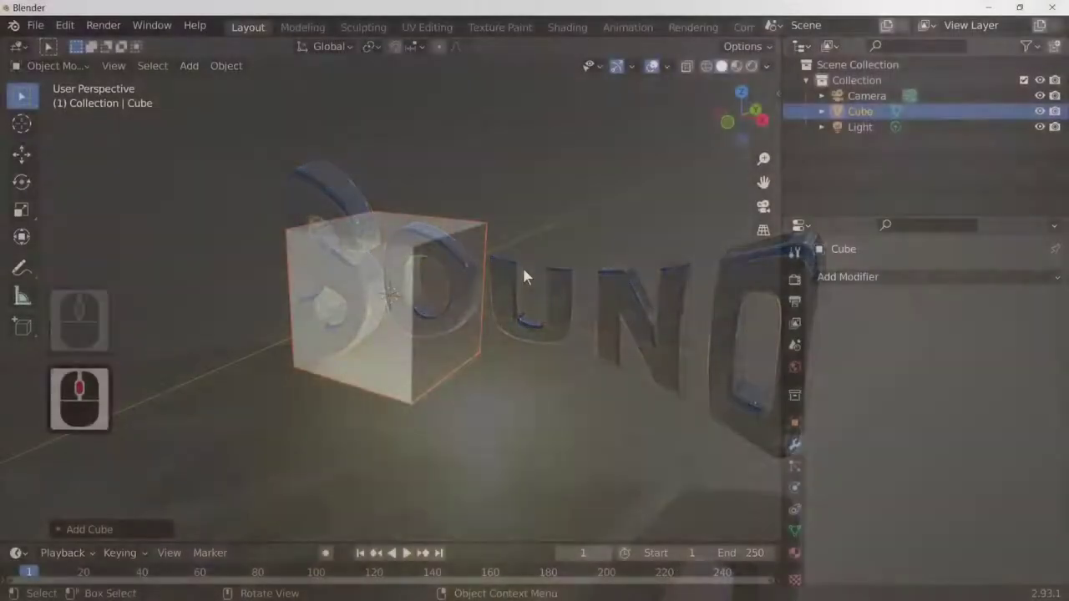
Delete the default cube, leaving only the camera and light
key("x")
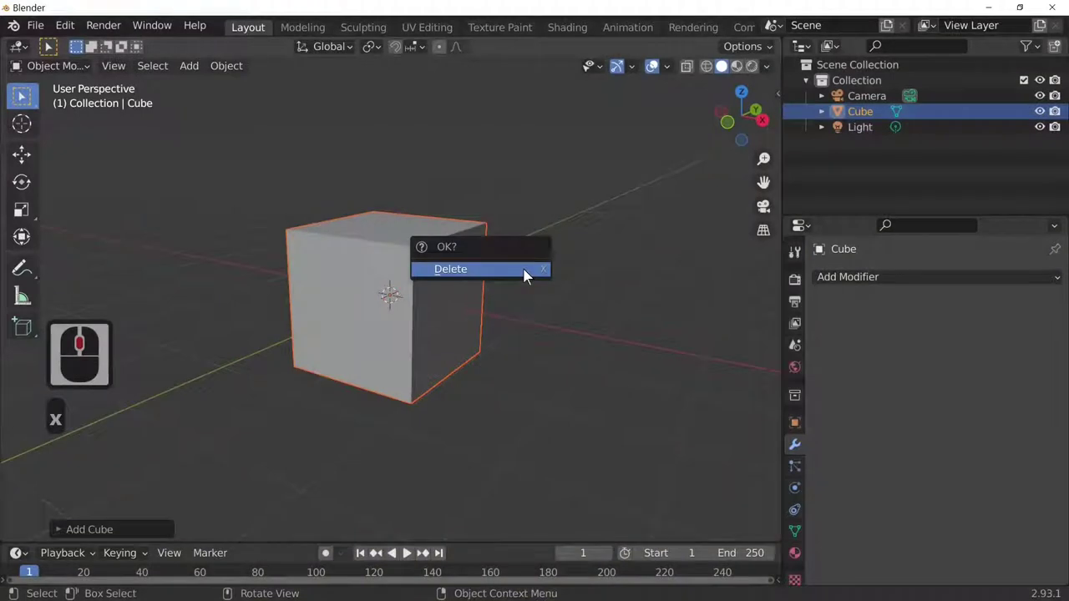
left_click(531, 275)
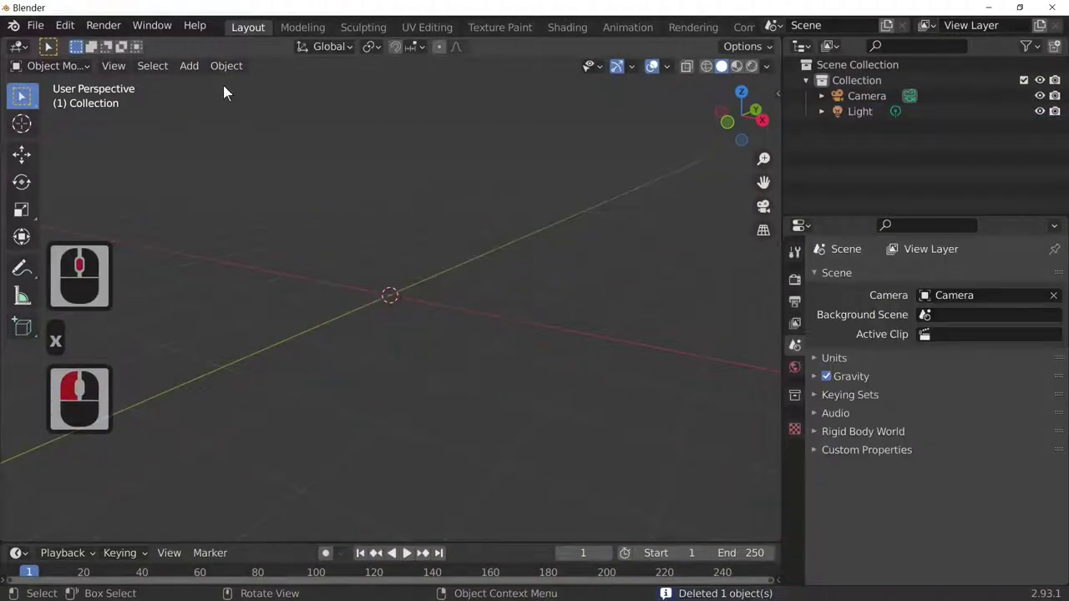
Add a text object and replace its placeholder word with SOUND
left_click(188, 81)
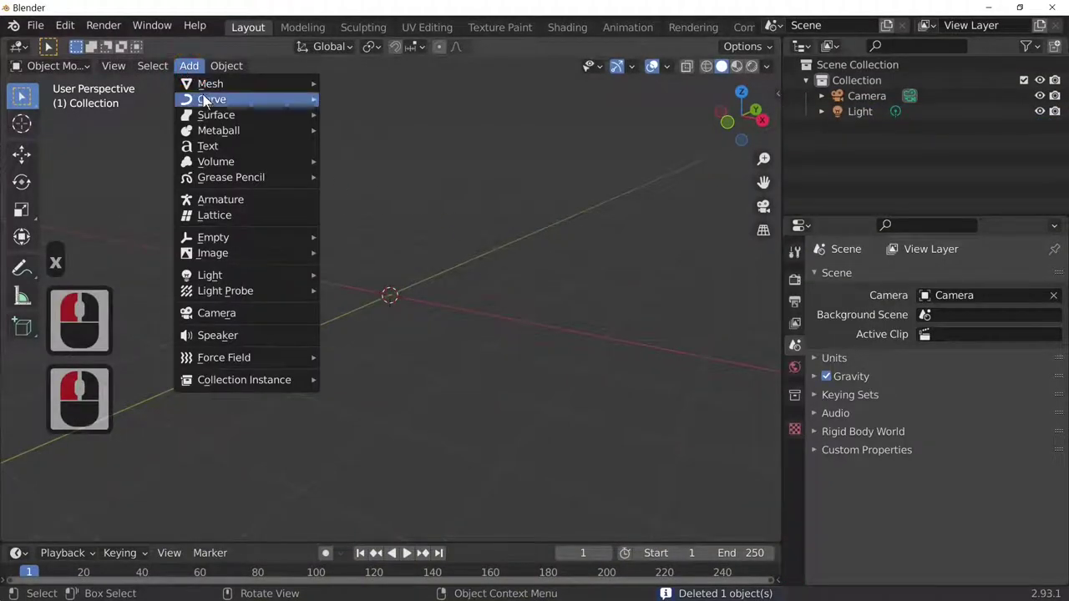
left_click(226, 162)
middle_click(500, 367)
key("Tab")
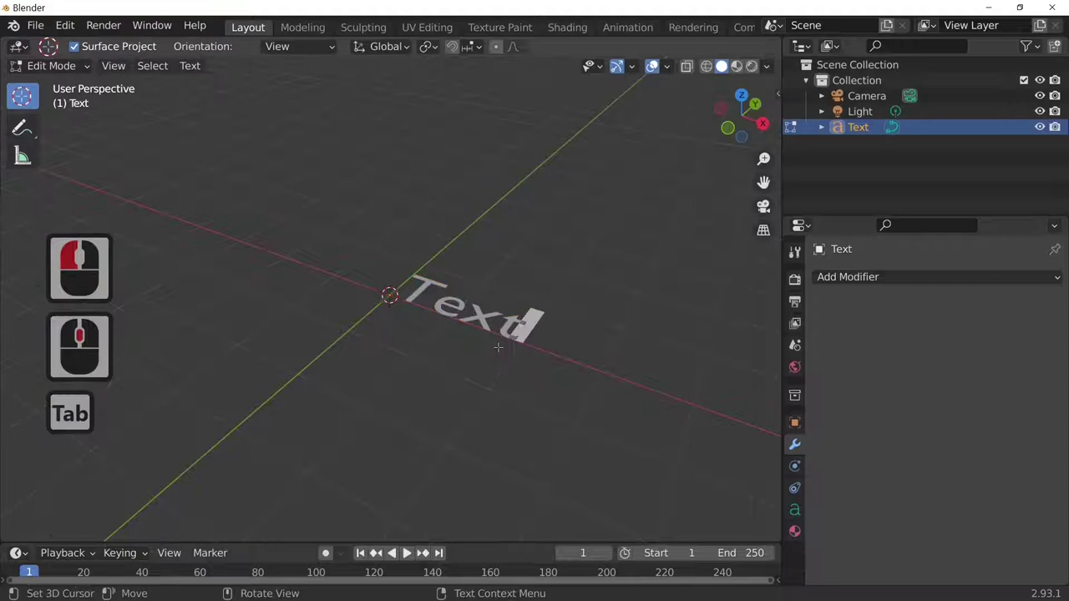
key("BackSpace")
key("BackSpace")
key("BackSpace")
key("BackSpace")
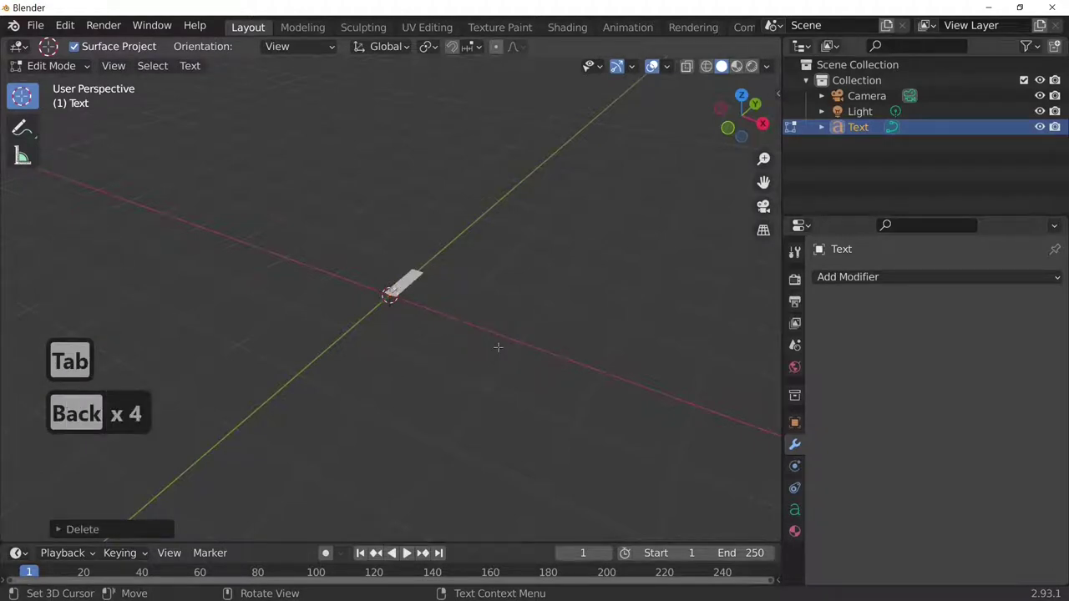
key("Caps_Lock")
type("sound")
key("Tab")
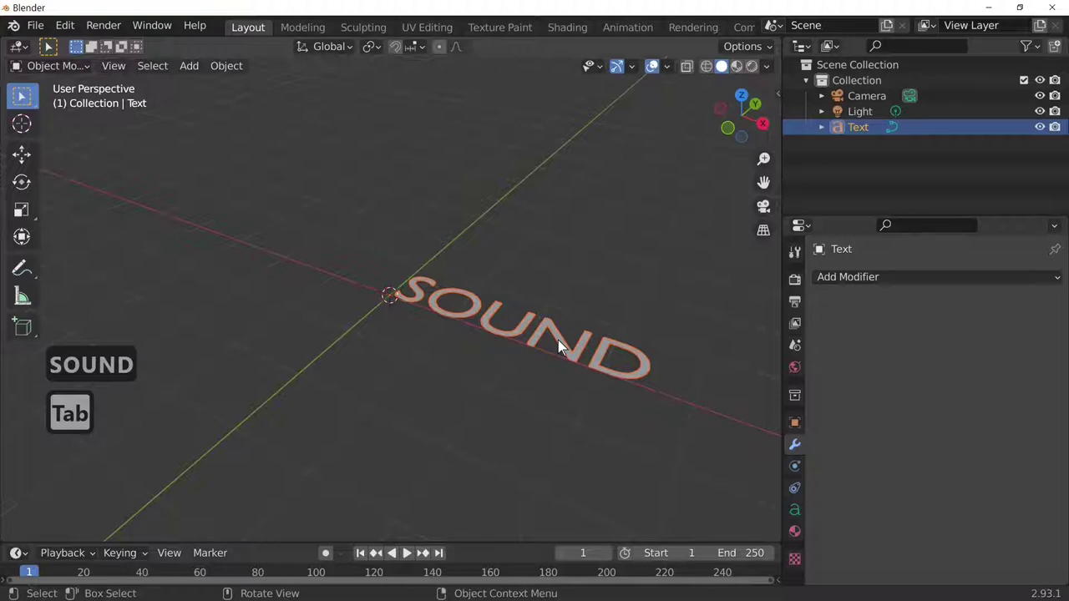
Rotate the SOUND text 90 degrees about the X axis so it stands upright
key("r")
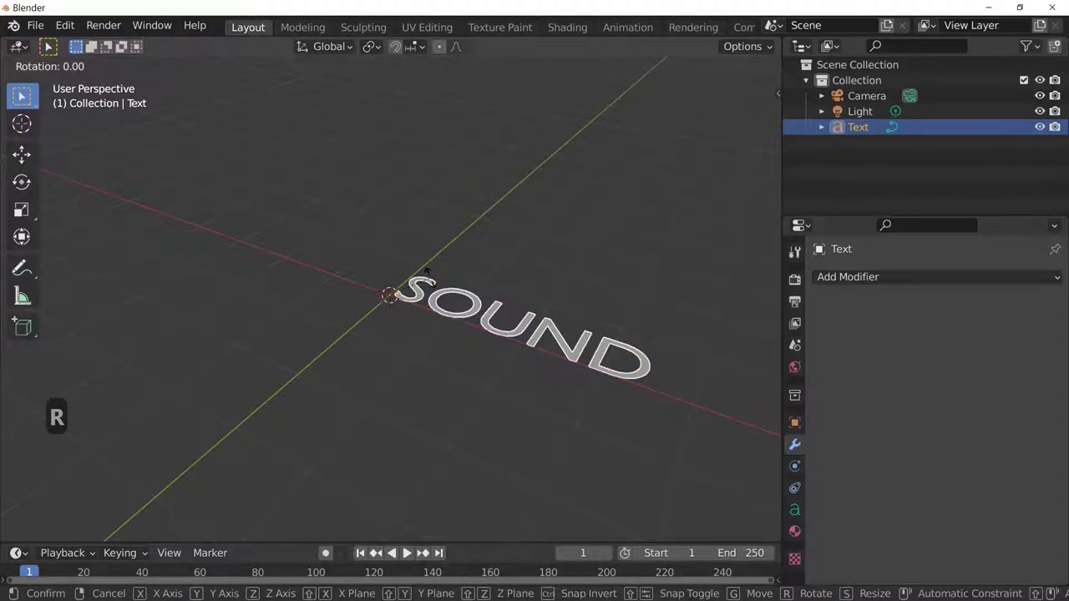
key("x")
type("90")
key("Return")
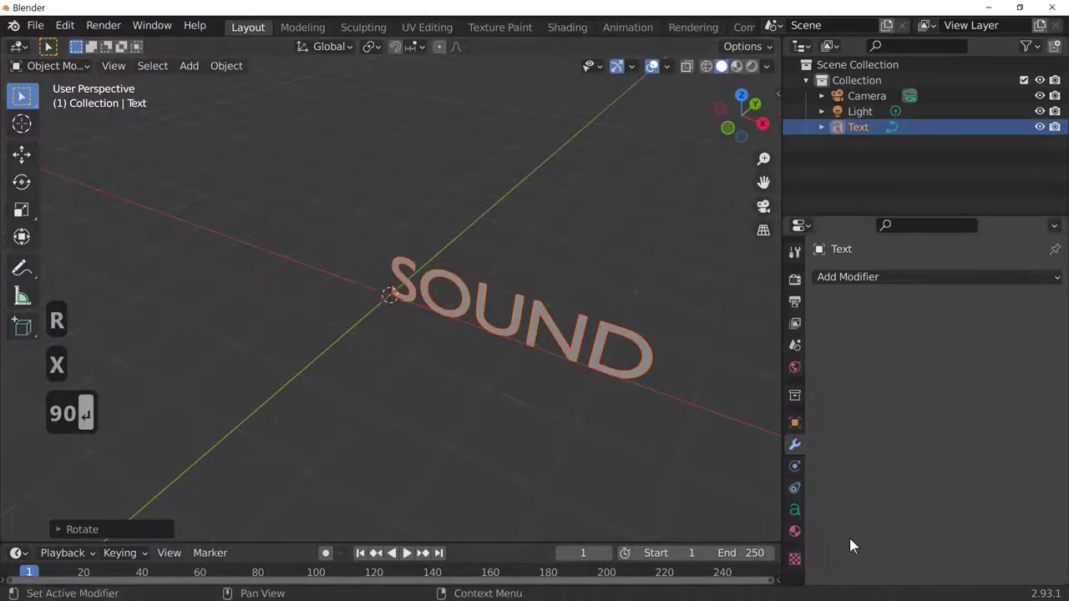
Set the text's paragraph horizontal alignment to Center in its data properties
left_click(797, 522)
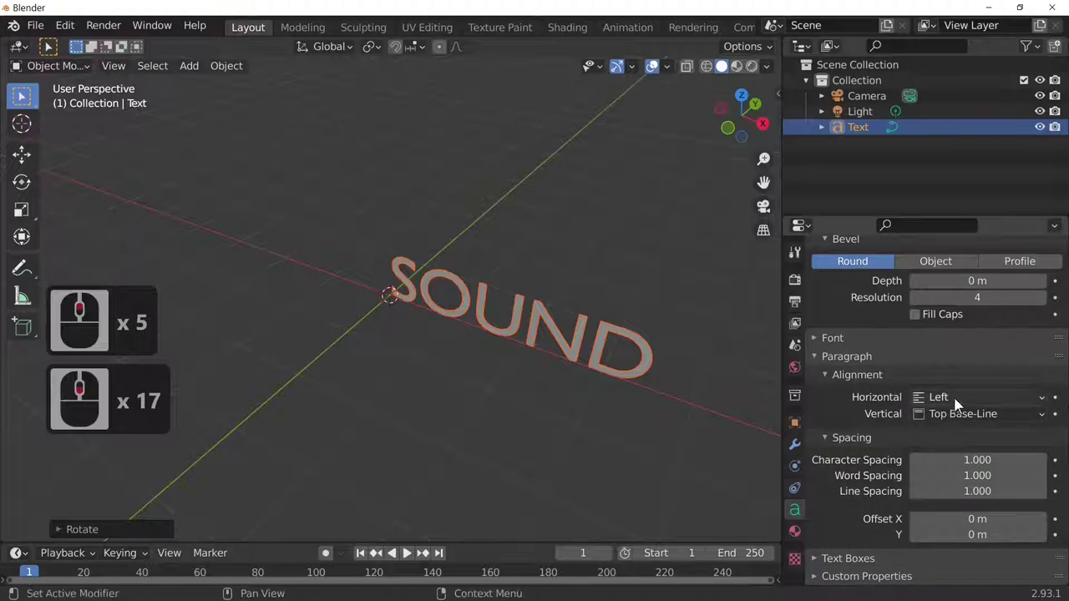
left_click(962, 404)
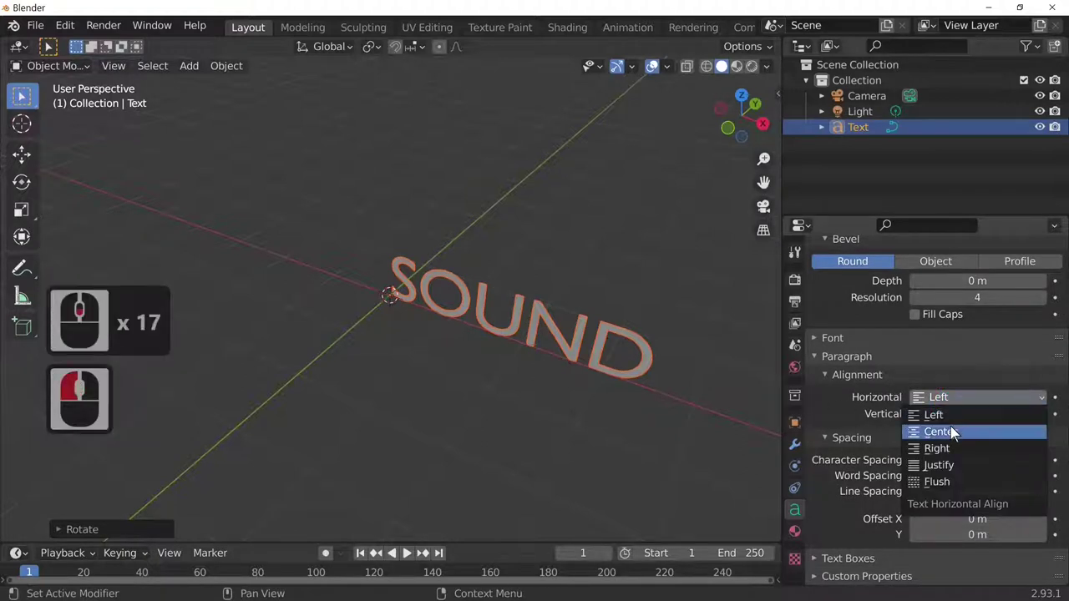
left_click(950, 438)
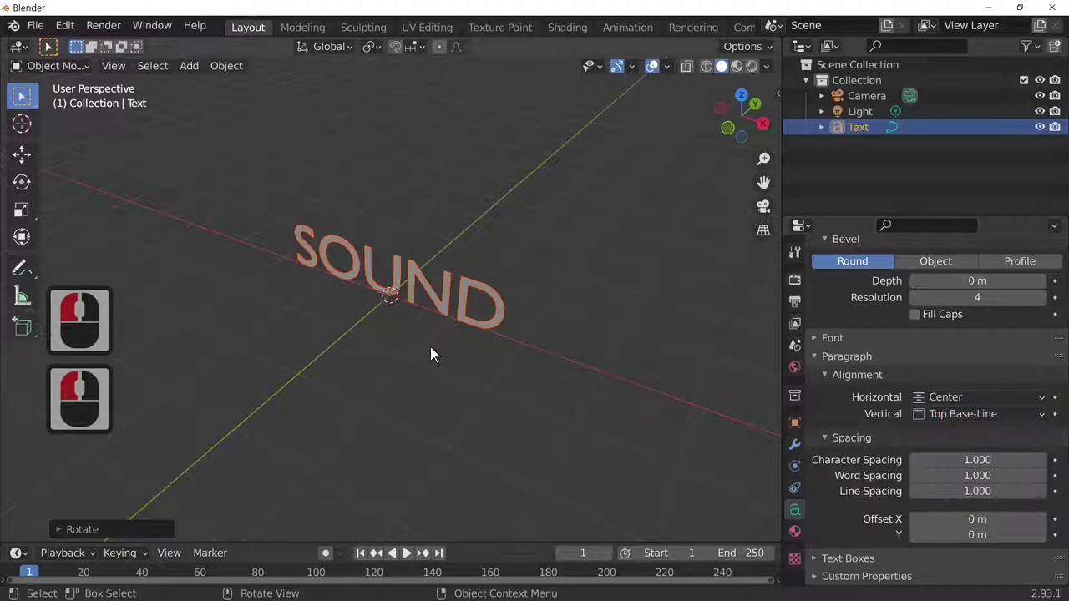
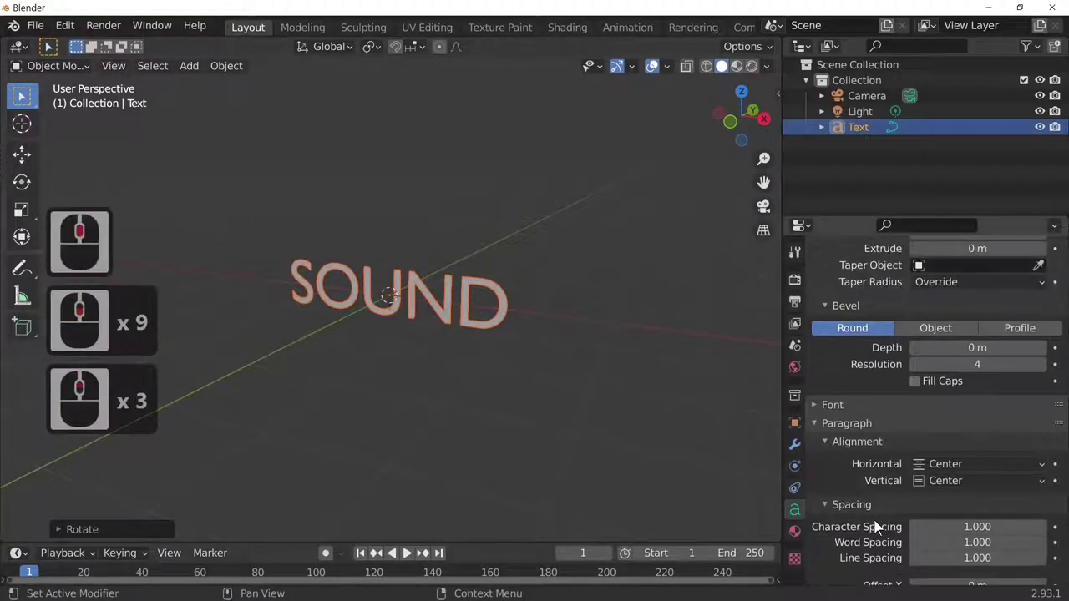
Load ARIALNB.TTF as the regular font of the SOUND text
left_click(844, 416)
left_click(1046, 435)
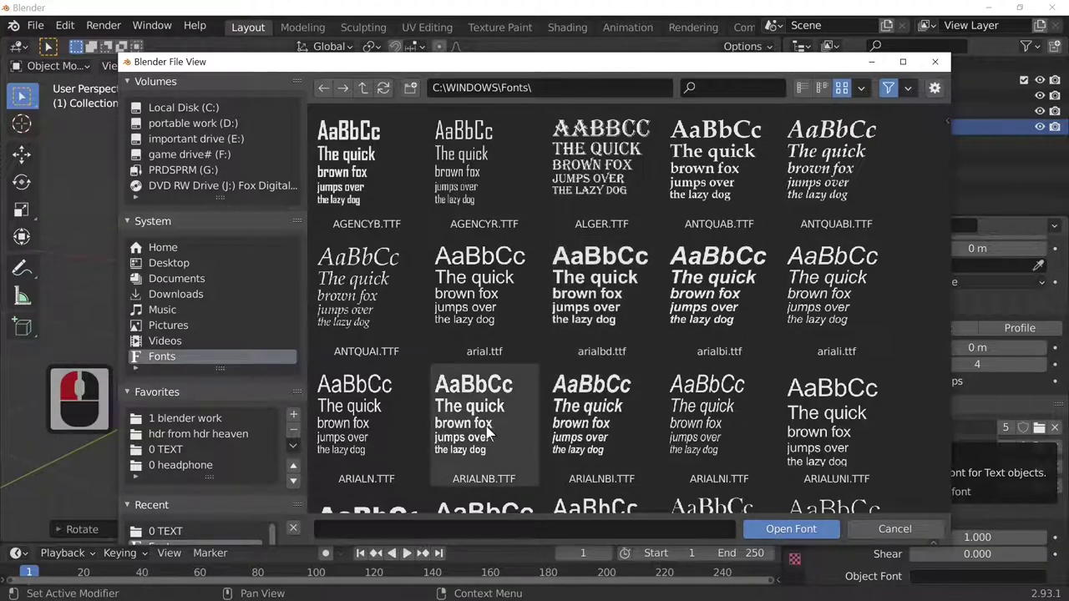
left_click(494, 432)
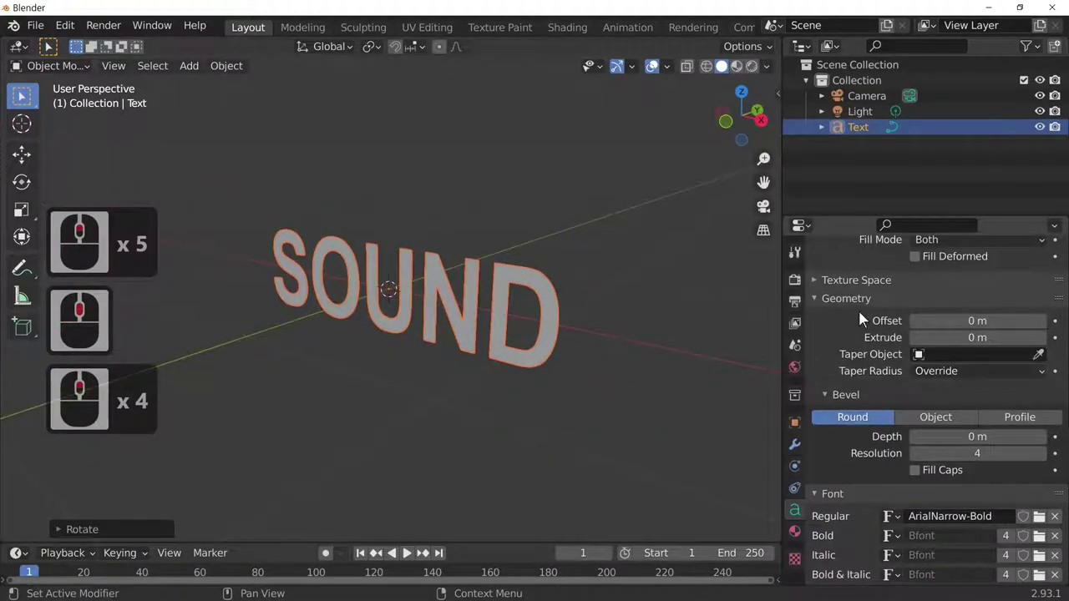
Set the text's Geometry Extrude to 0.05 m for 3D letter depth
left_click(821, 312)
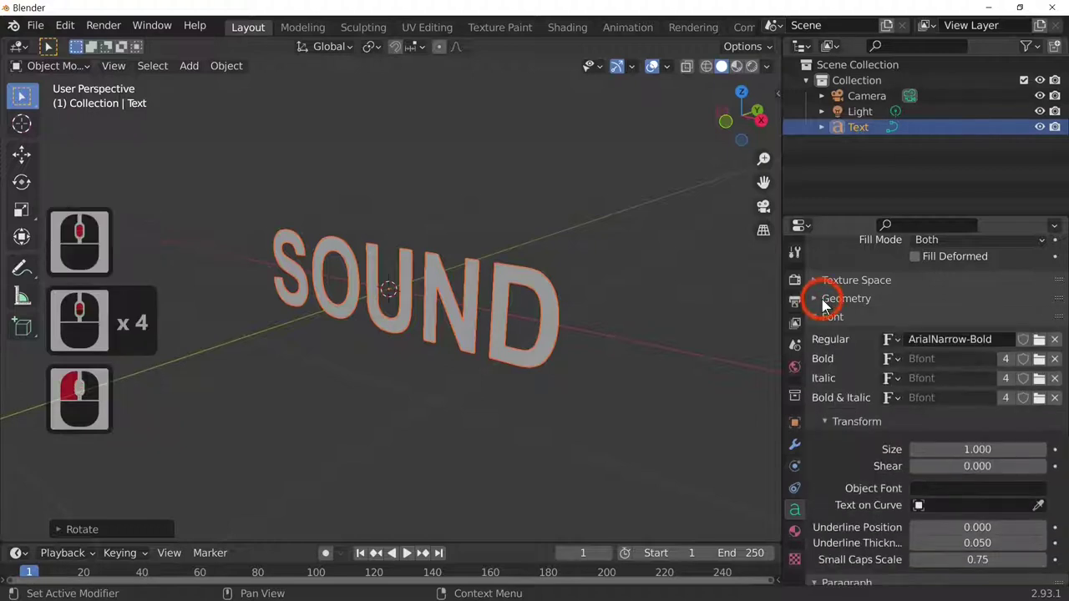
left_click(812, 327)
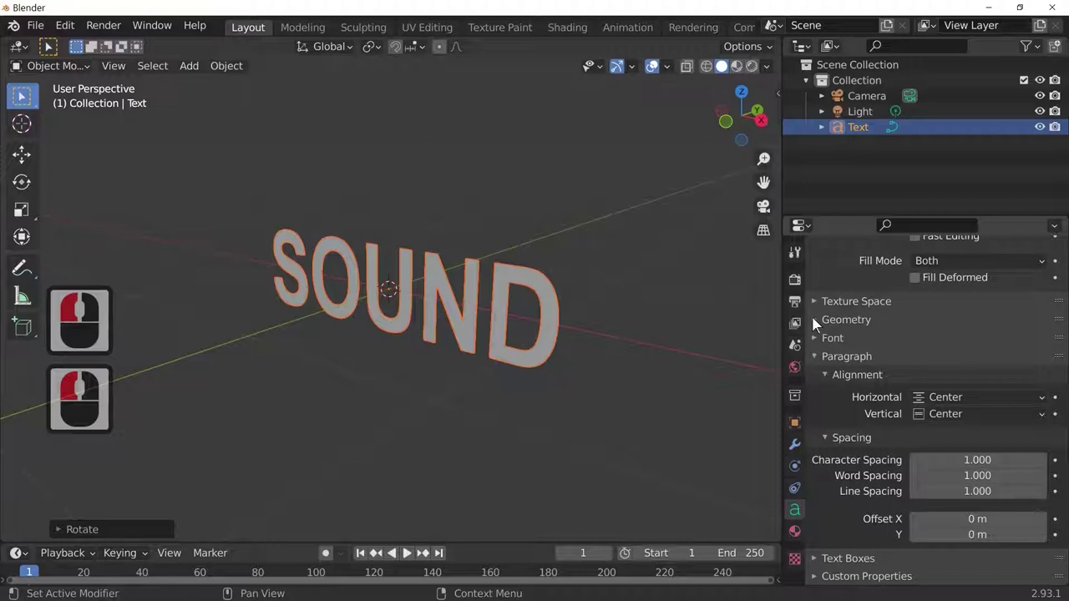
left_click(813, 328)
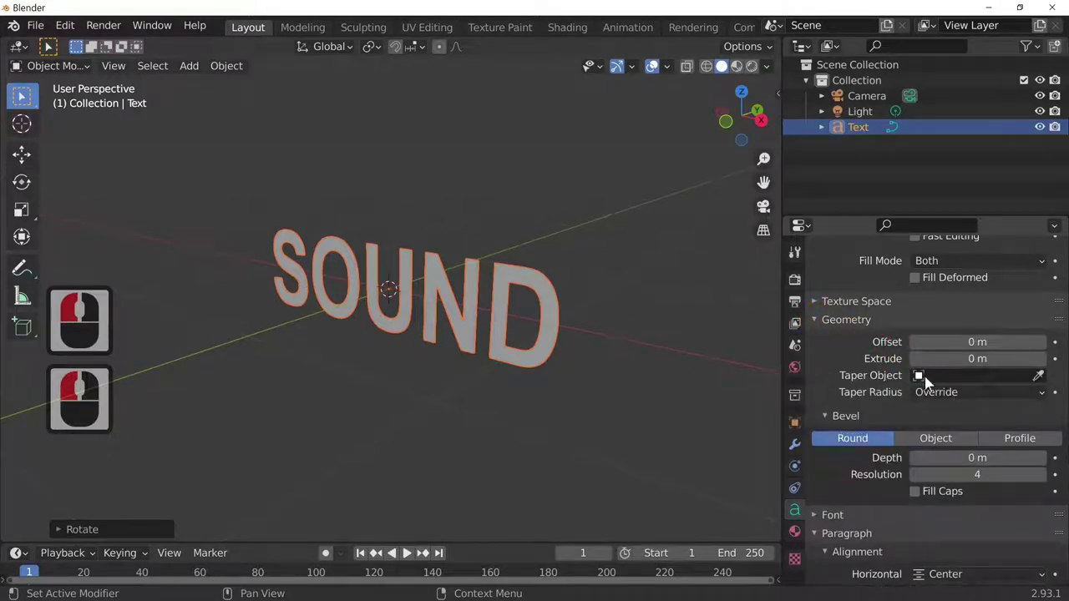
left_click(1048, 368)
left_click(1049, 368)
left_click(1044, 368)
double_click(1045, 368)
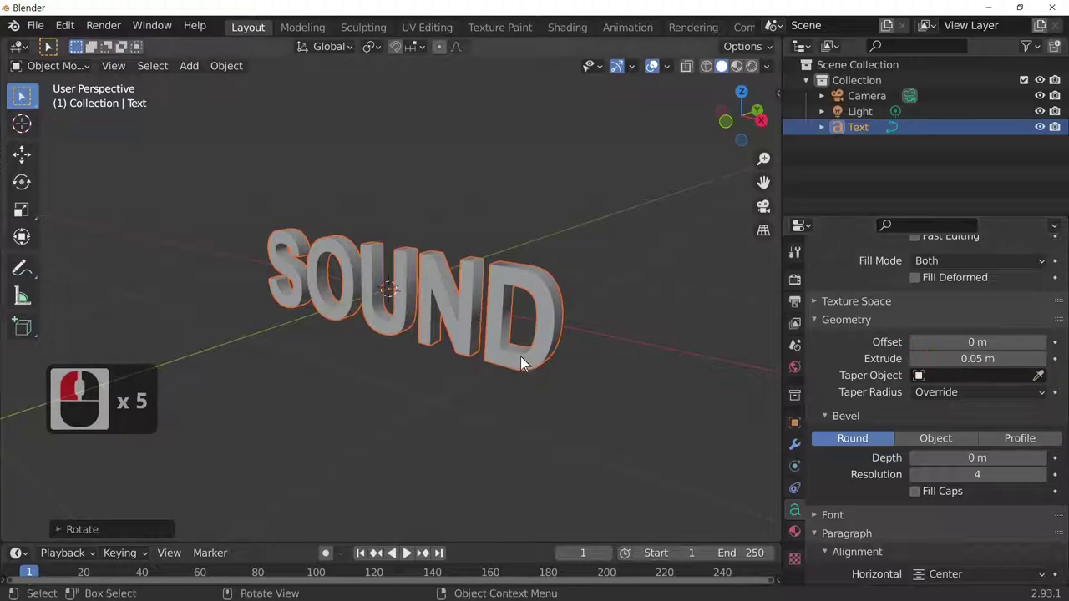
Widen the paragraph character spacing of SOUND to 1.1
middle_click(509, 357)
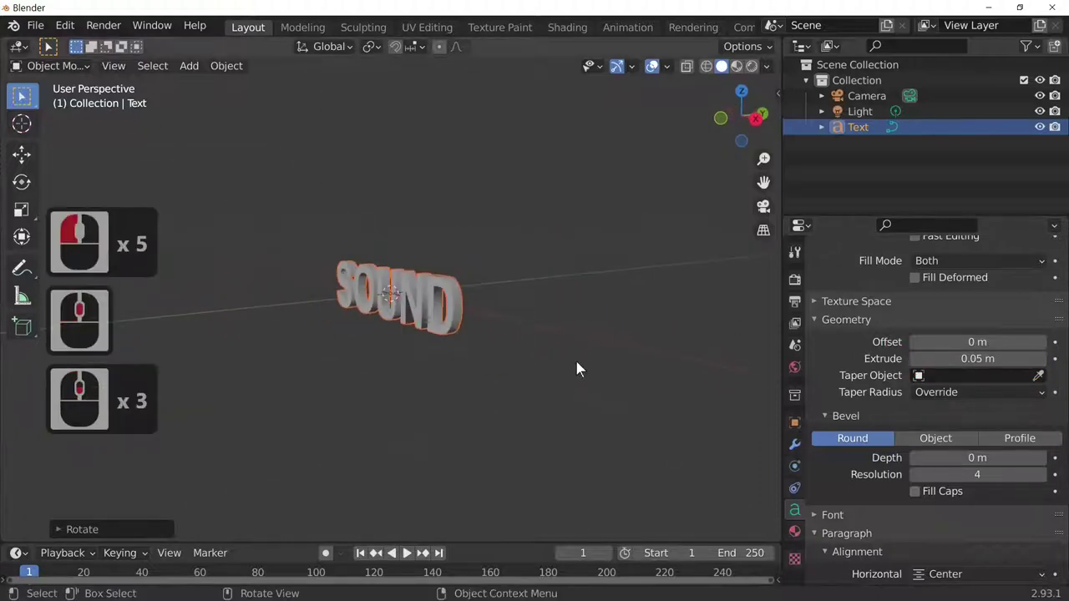
middle_click(618, 375)
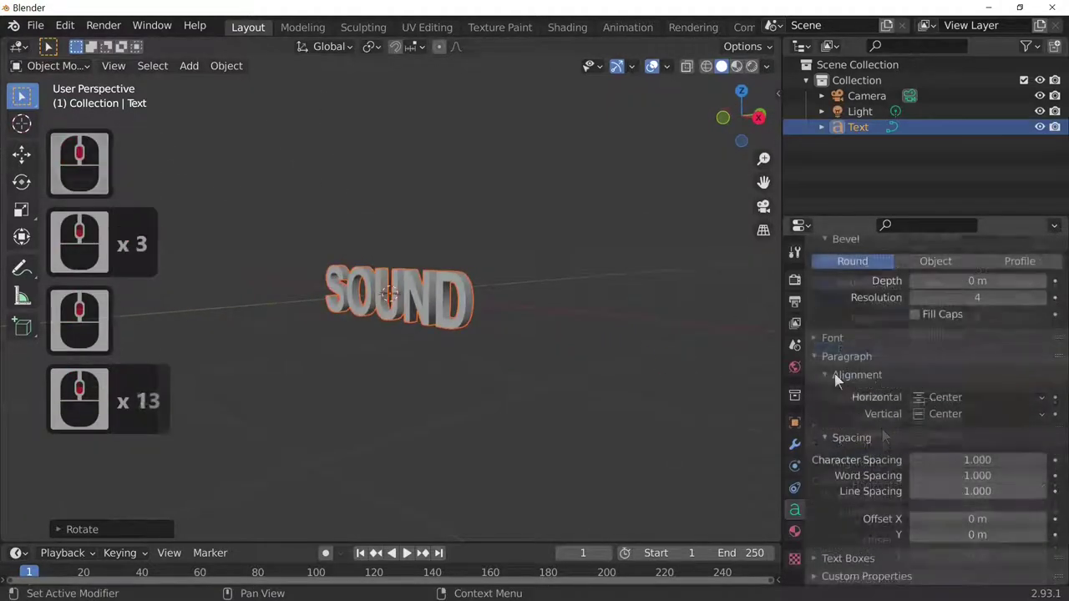
left_click(835, 383)
left_click(849, 407)
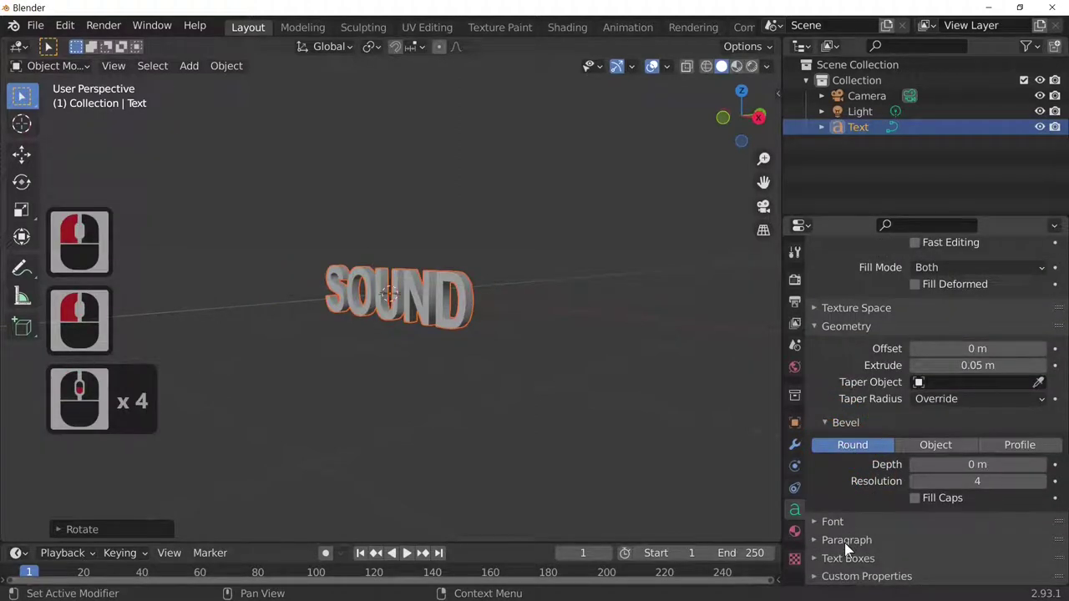
left_click(845, 555)
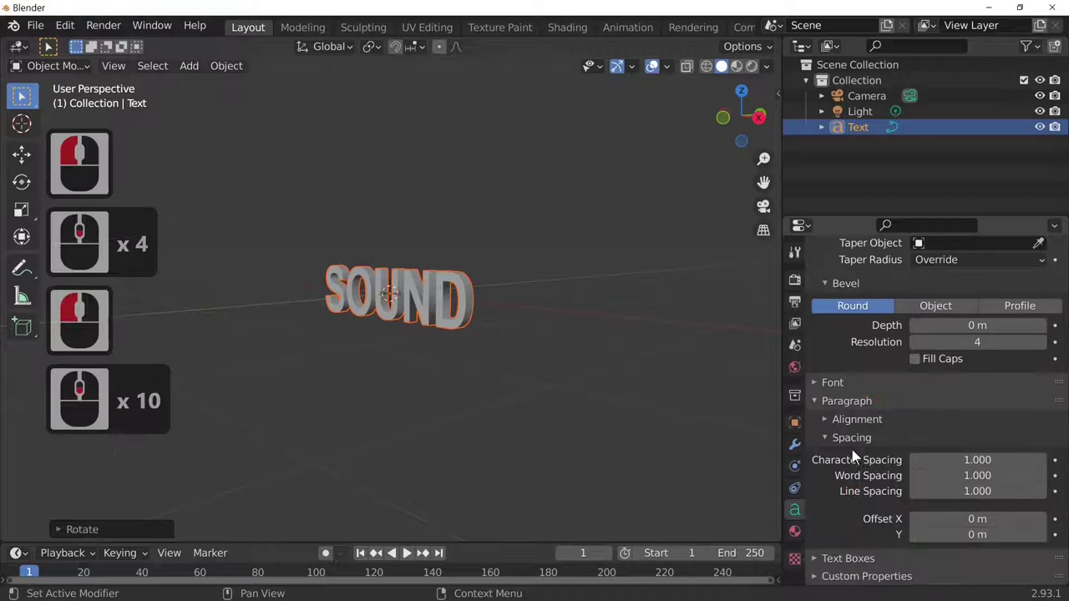
left_click(862, 435)
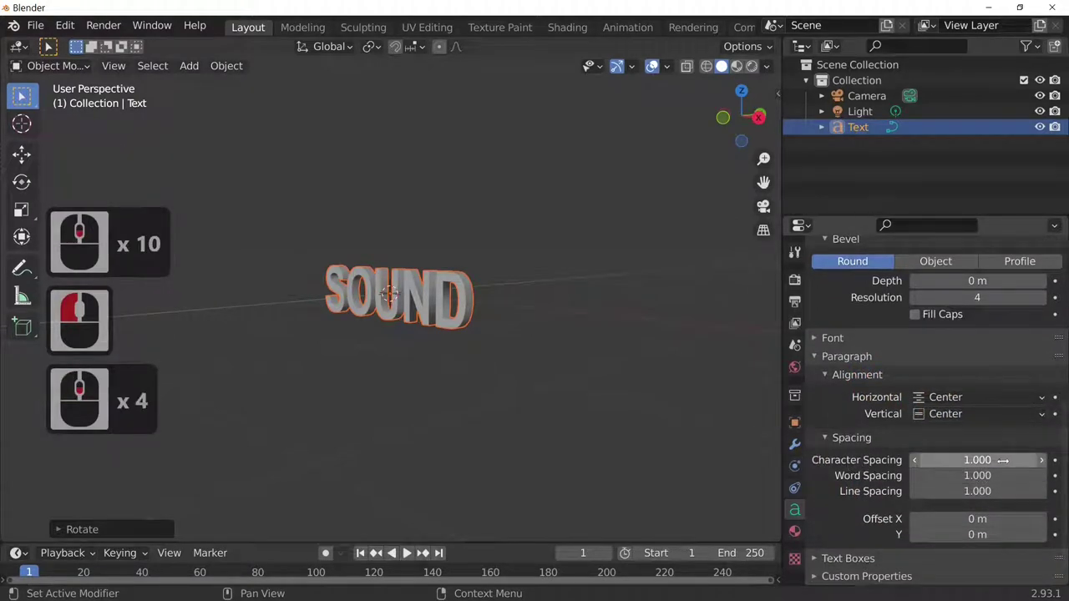
left_click(1044, 471)
left_click(1044, 472)
middle_click(681, 429)
left_click(916, 471)
middle_click(575, 408)
middle_click(539, 390)
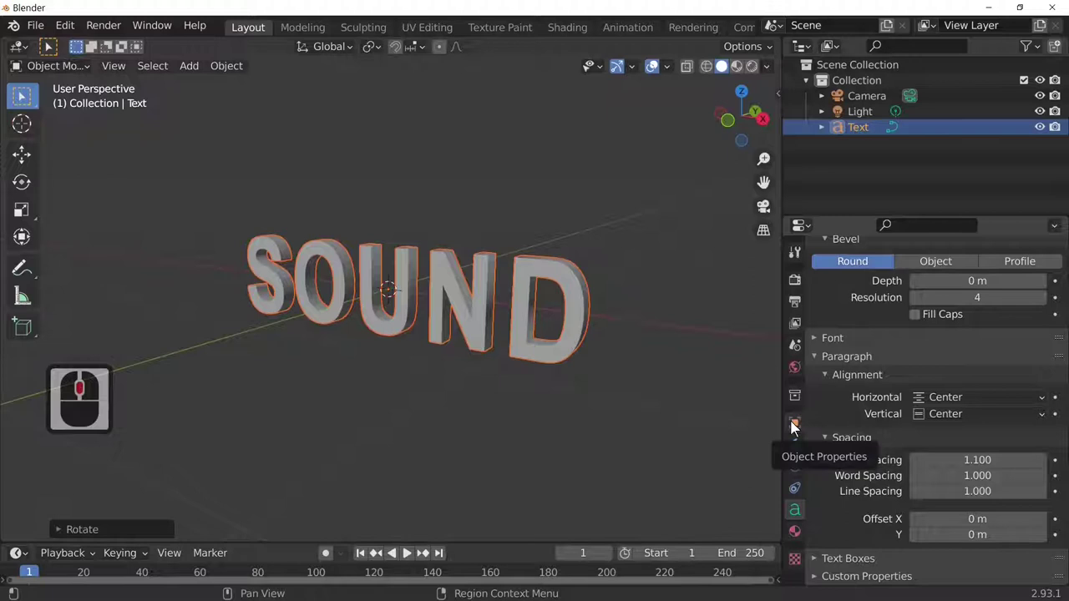
Enable wireframe display on the SOUND object and inspect the extruded mesh edges
left_click(791, 431)
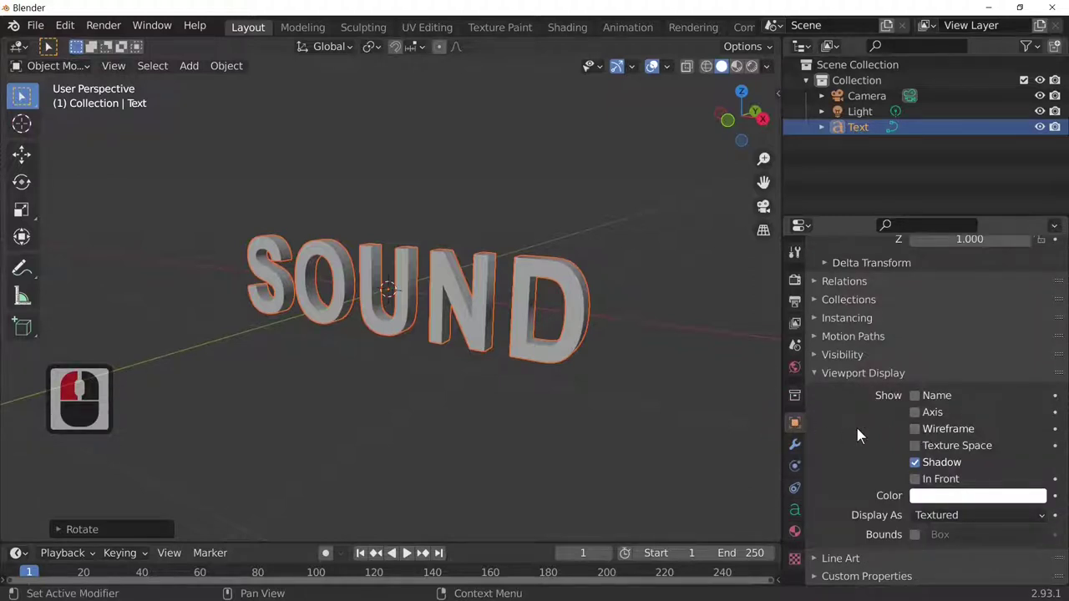
left_click(824, 383)
middle_click(876, 475)
left_click(874, 553)
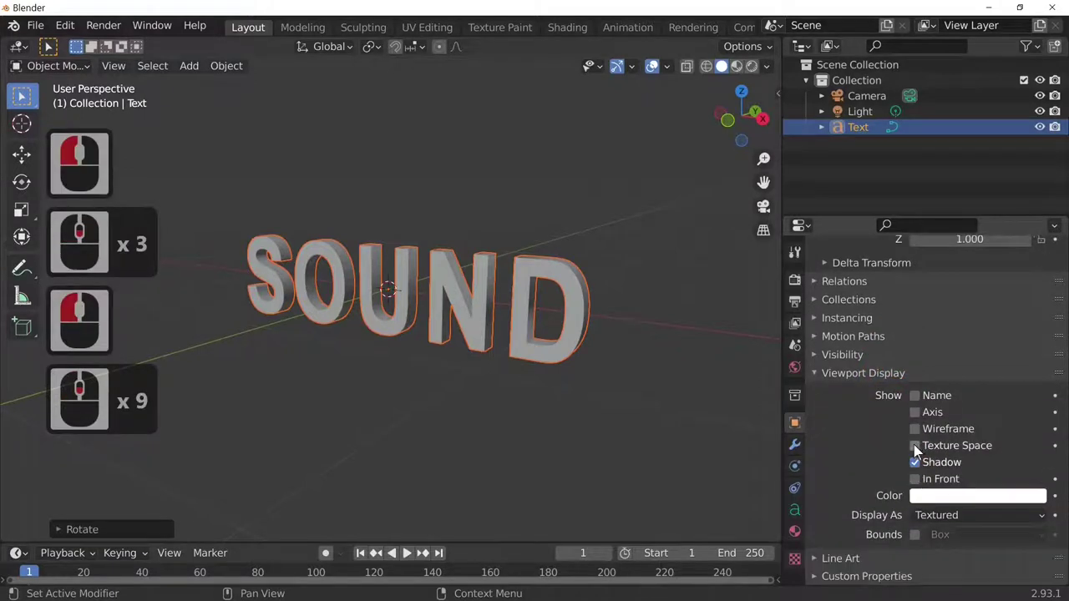
left_click(912, 441)
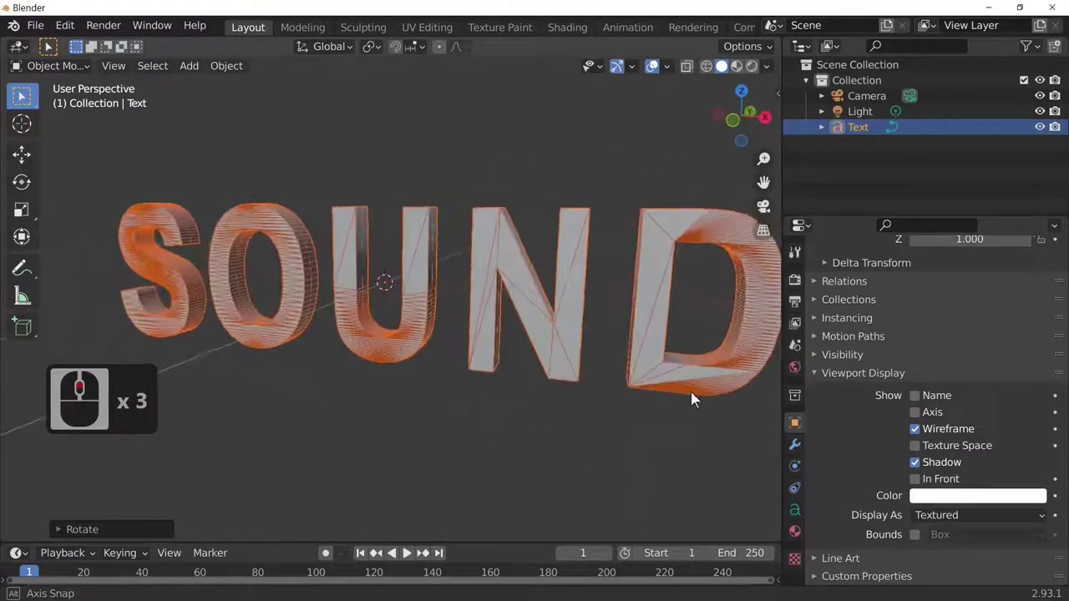
middle_click(641, 413)
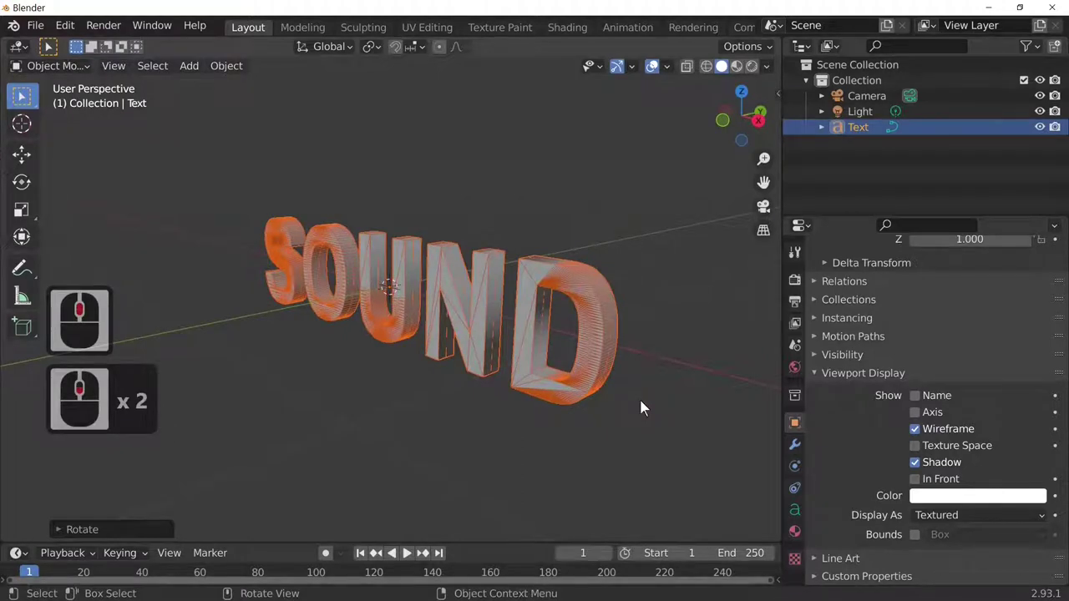
middle_click(652, 424)
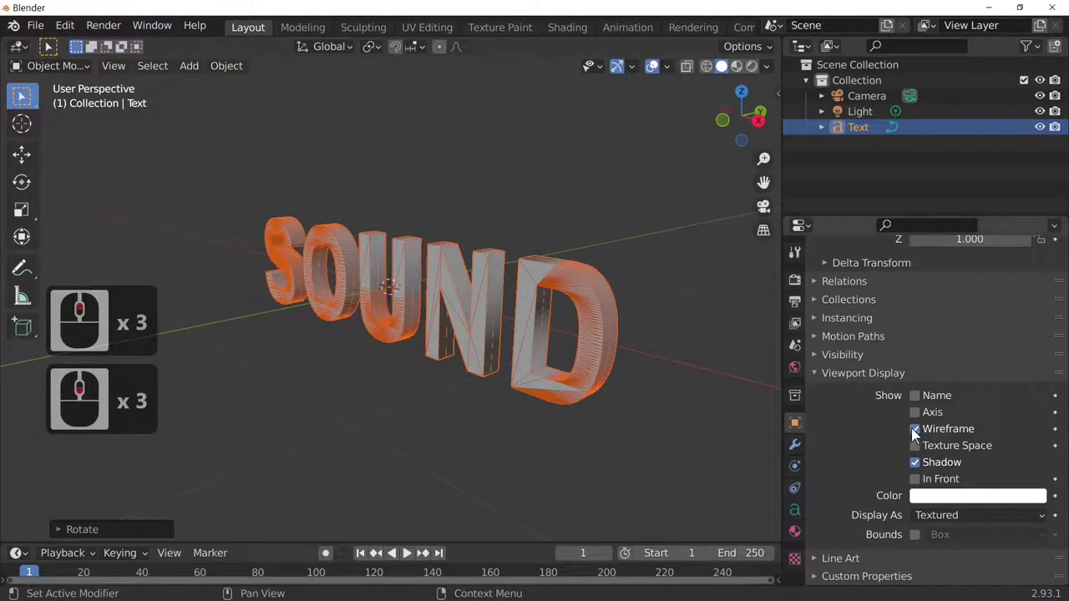
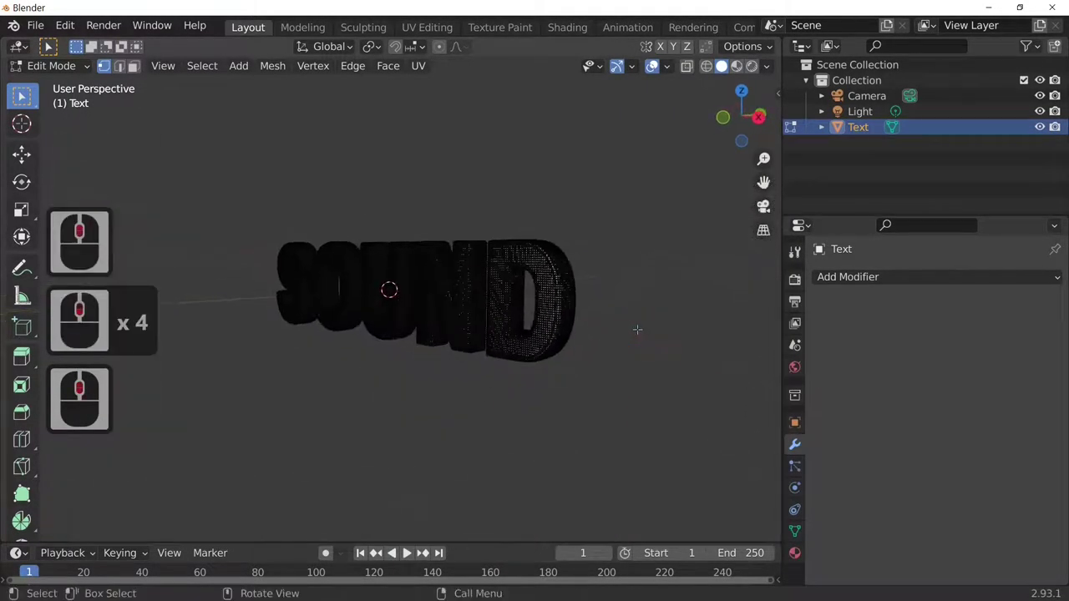
Leave Edit Mode and frame a front-on view of the SOUND mesh
key("Tab")
scroll("up", 3)
middle_click(616, 372)
middle_click(617, 372)
scroll("down", 3)
scroll("down", 3)
middle_click(628, 455)
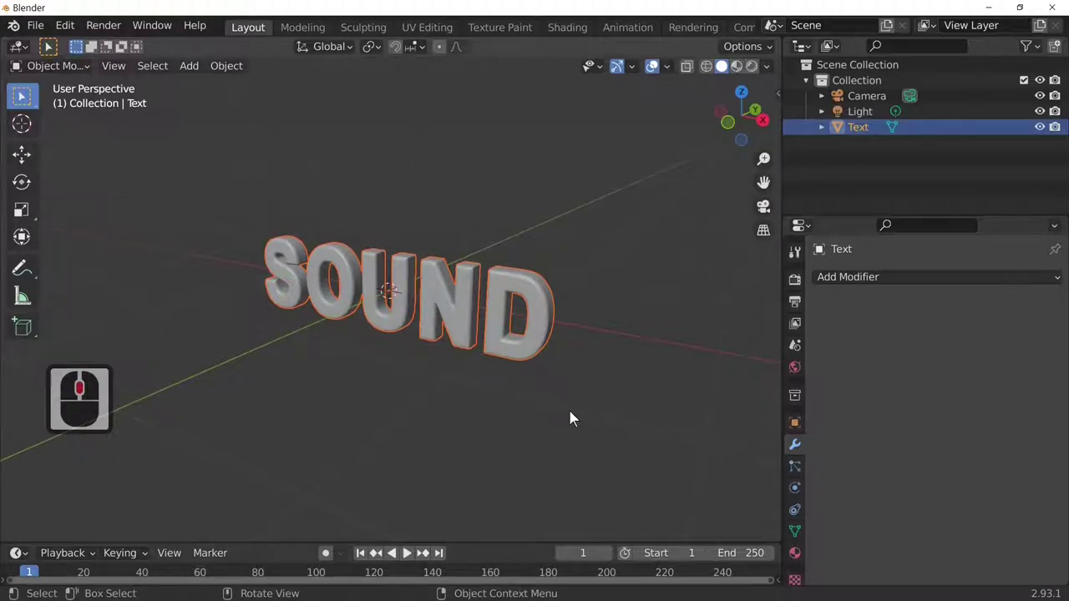
middle_click(645, 417)
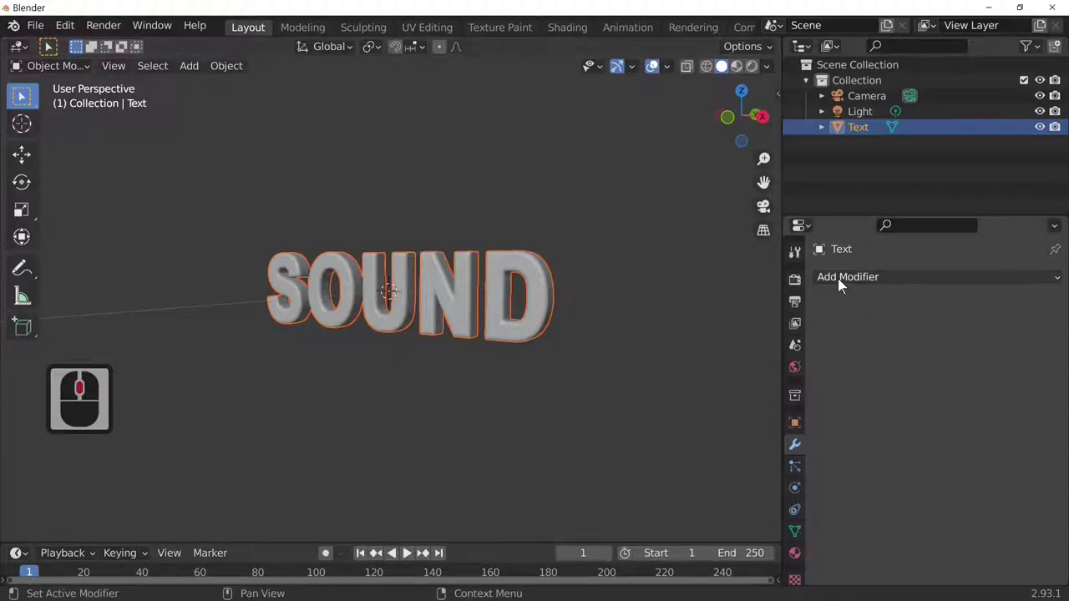
Add a Simple Deform modifier to SOUND with its twist angle set to 0°
left_click(838, 288)
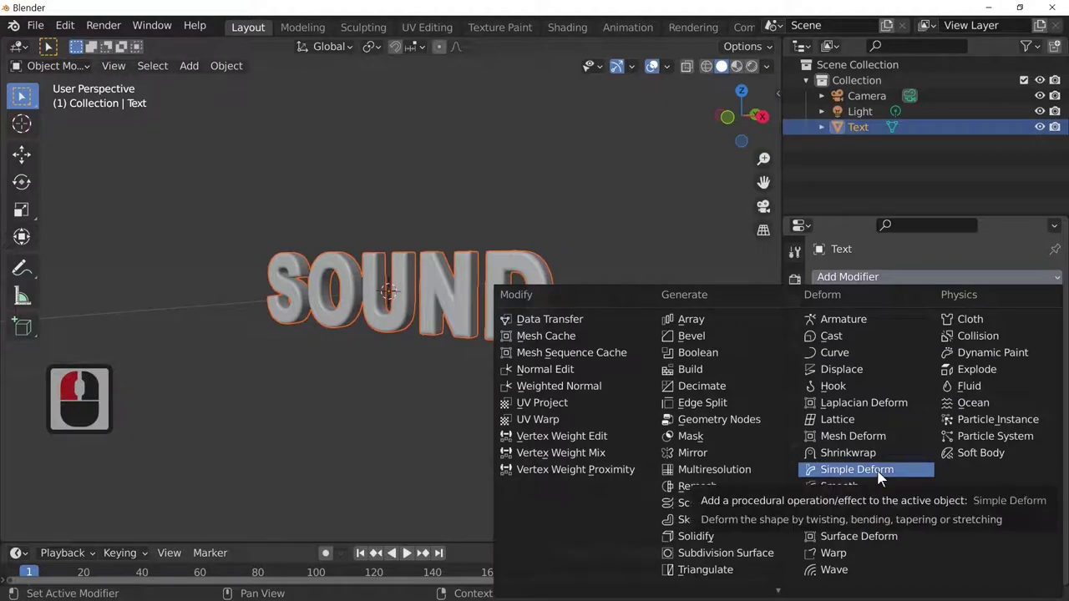
left_click(879, 480)
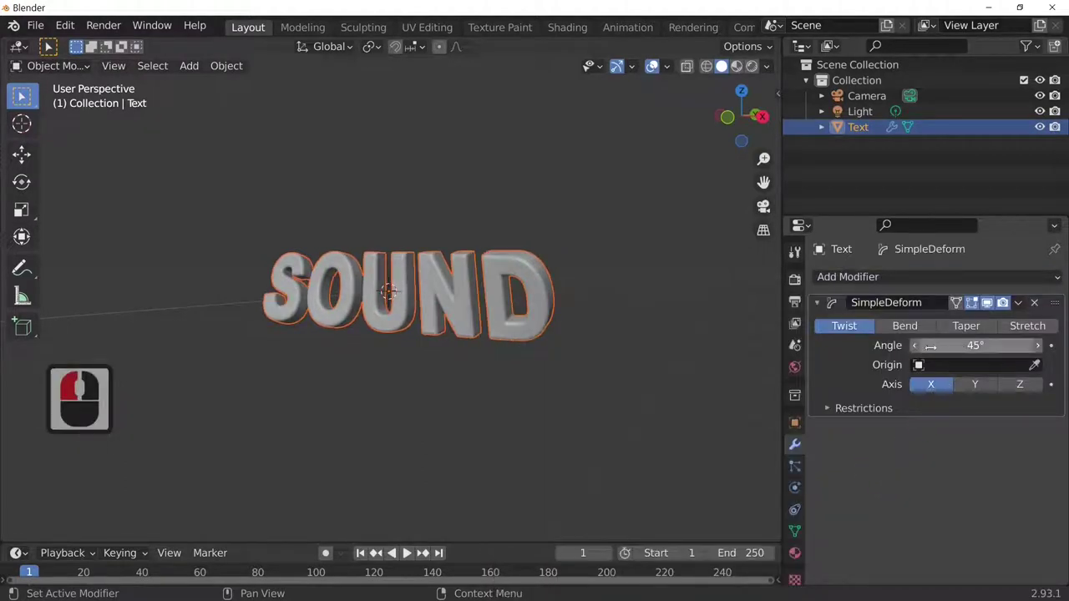
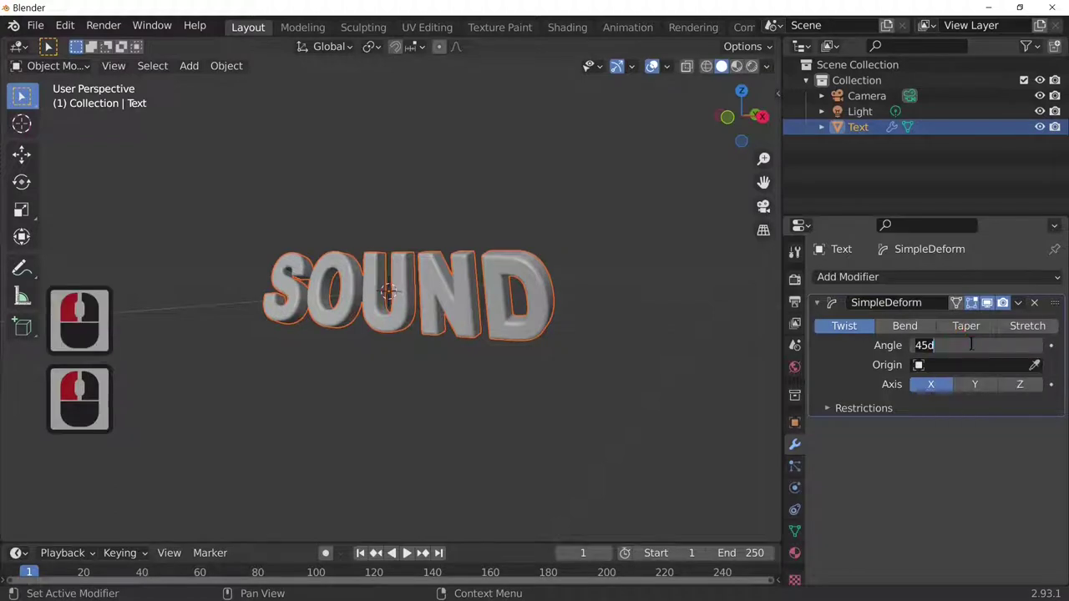
key("0")
key("Return")
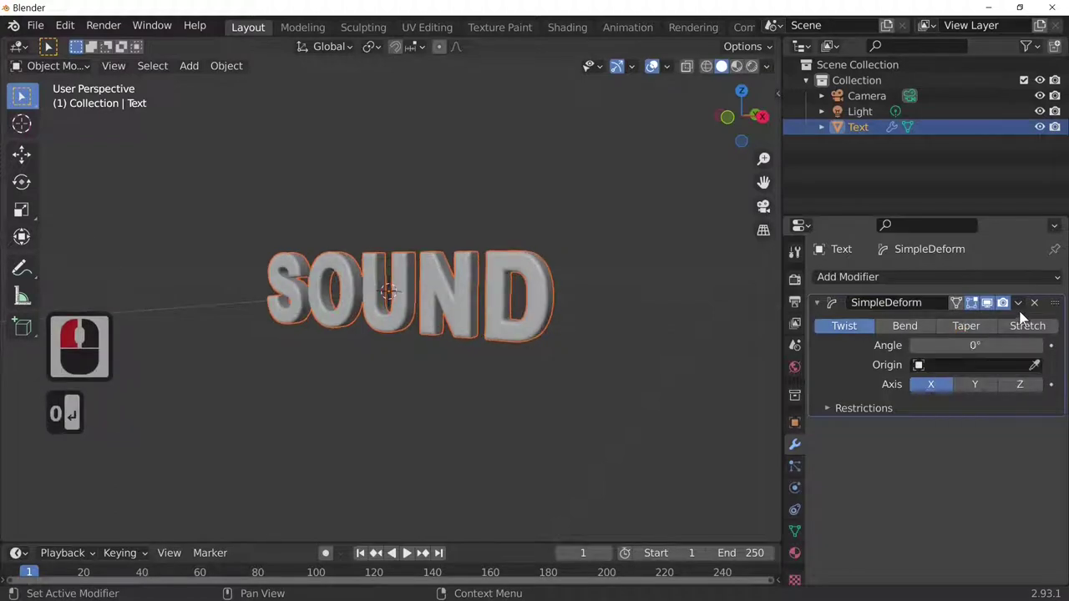
Duplicate the Simple Deform modifier twice to stack three copies
left_click(1018, 316)
left_click(976, 377)
left_click(1017, 315)
left_click(965, 381)
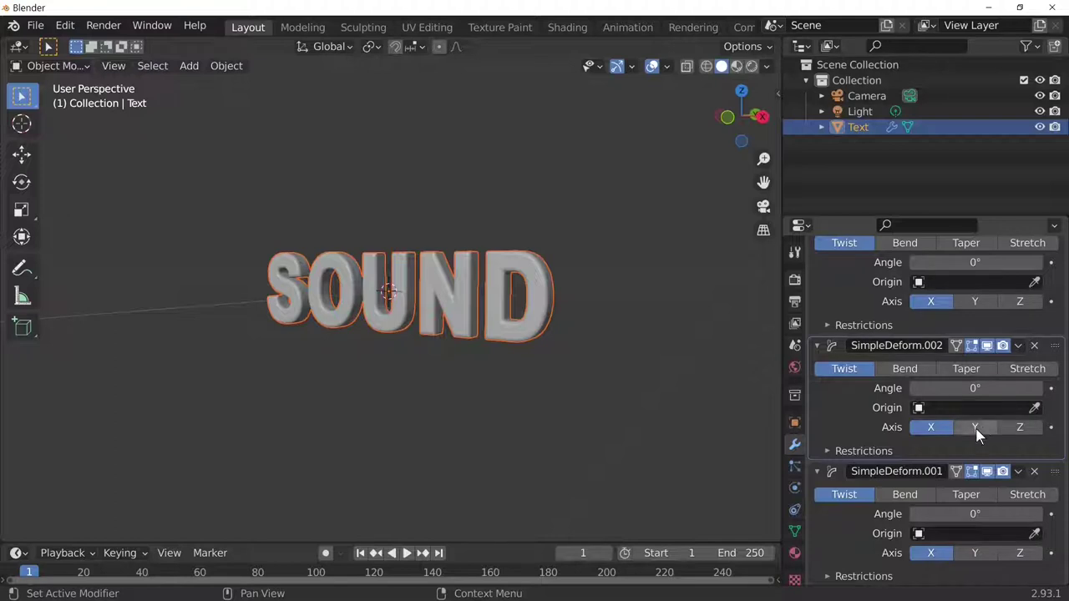
Set the second copy's axis to Y and the third copy's axis to Z
left_click(976, 438)
left_click(975, 565)
left_click(1017, 567)
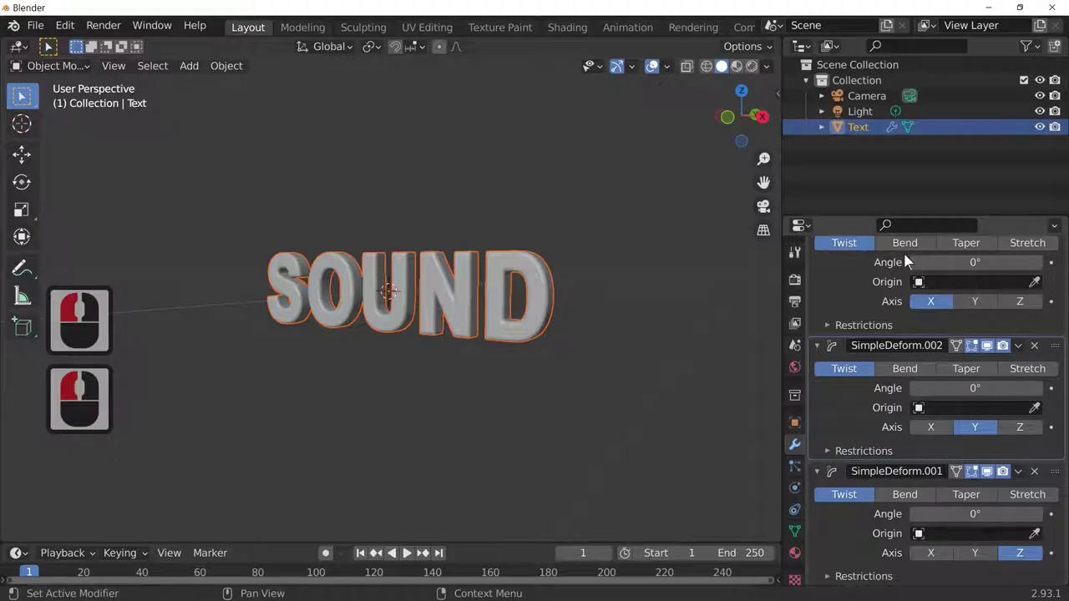
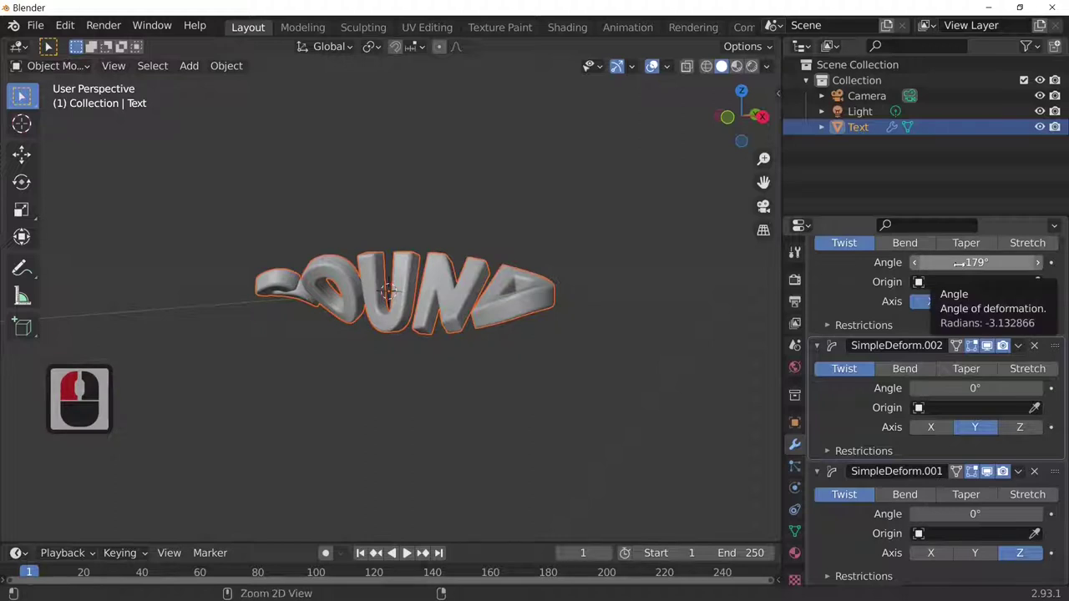
key("ctrl+z")
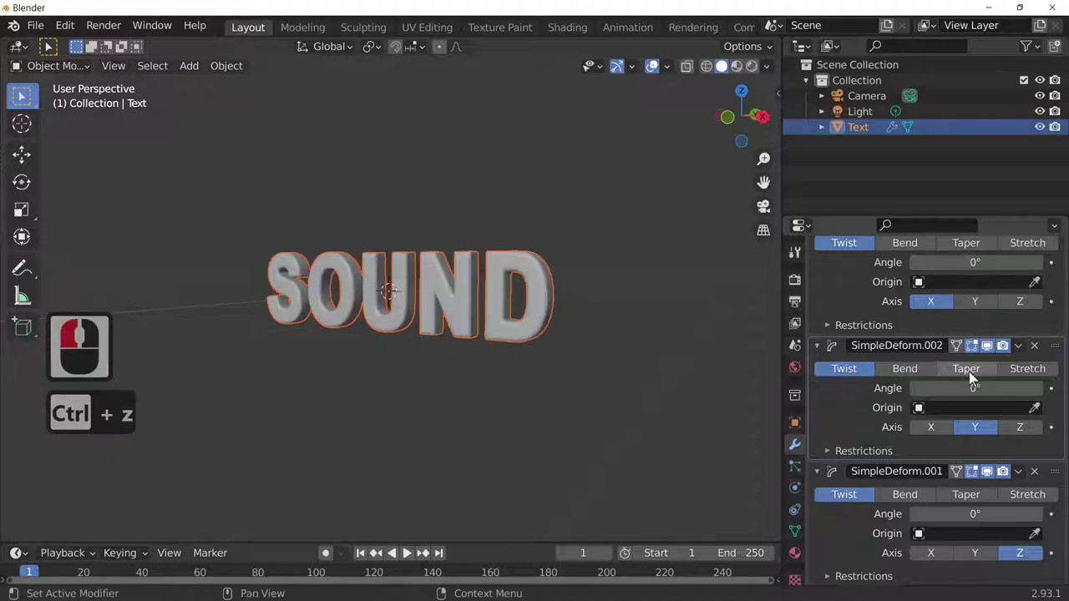
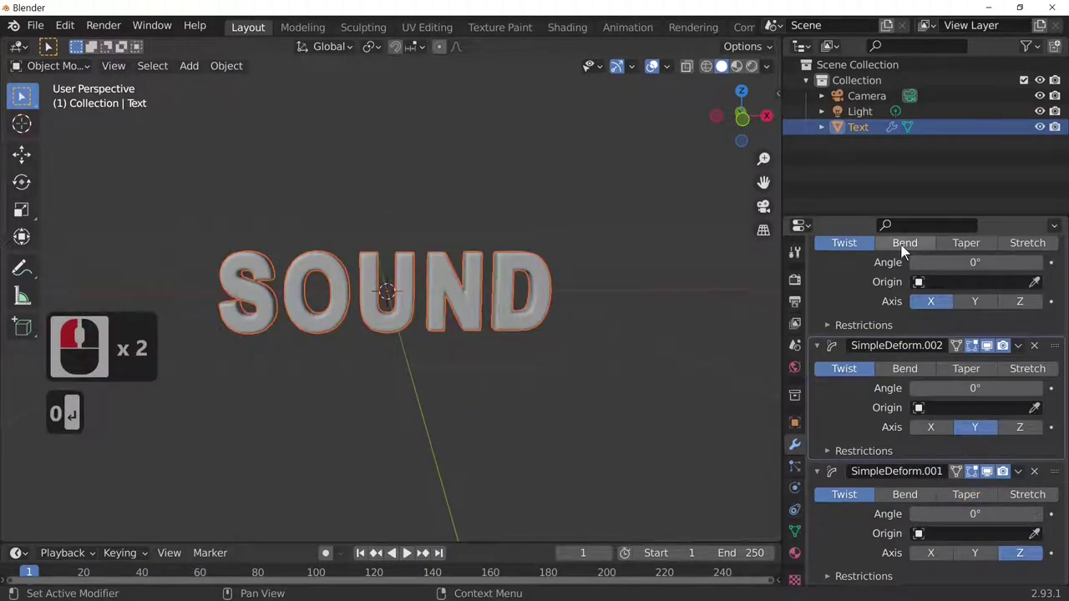
Switch the first Simple Deform to Bend and try a strong bend on the letters
left_click(909, 250)
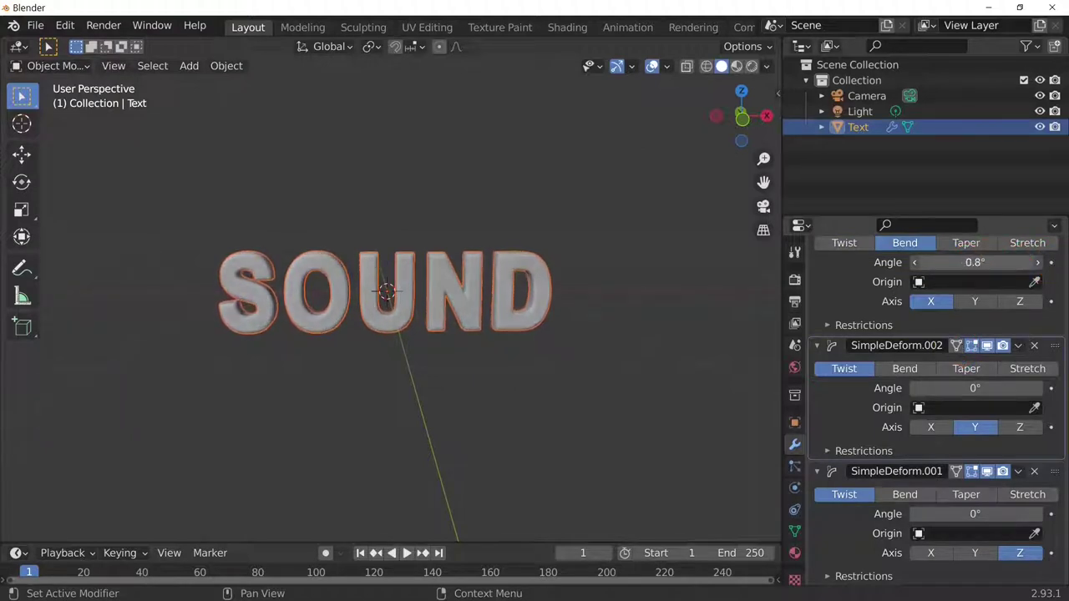
left_click(423, 145)
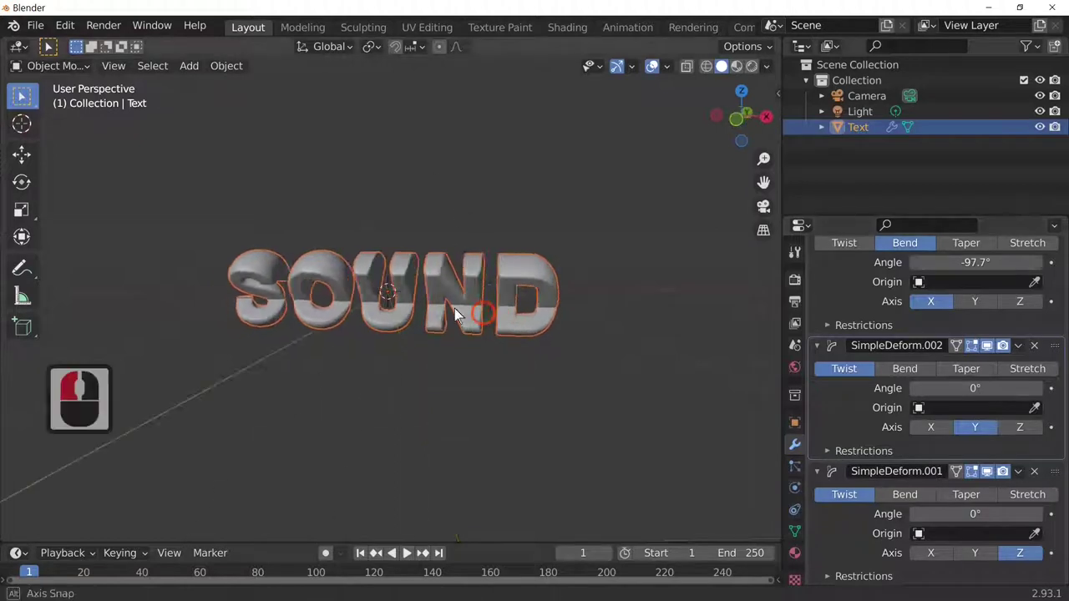
middle_click(346, 308)
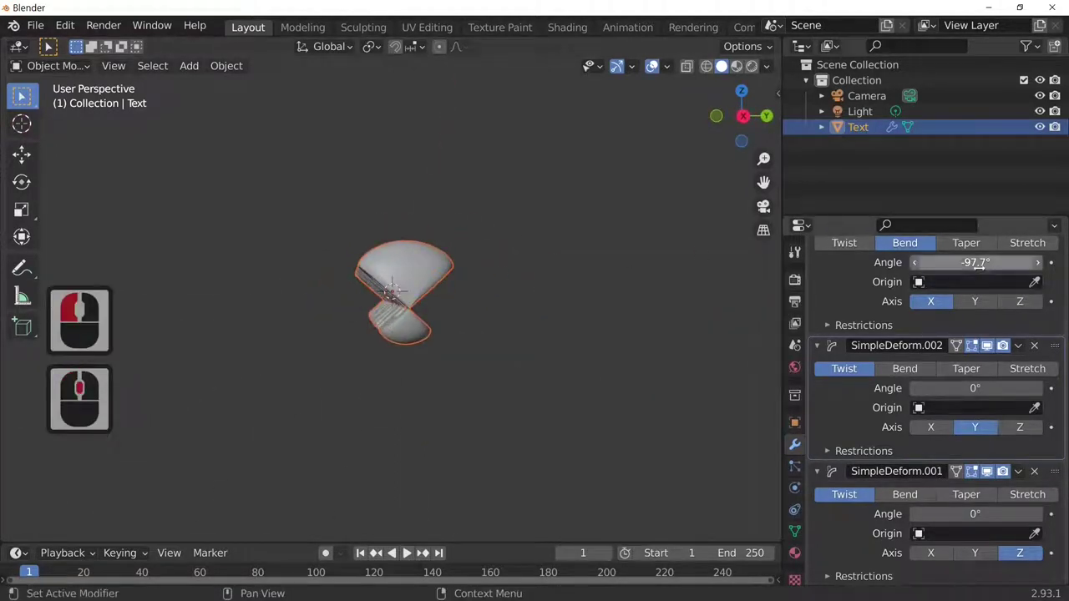
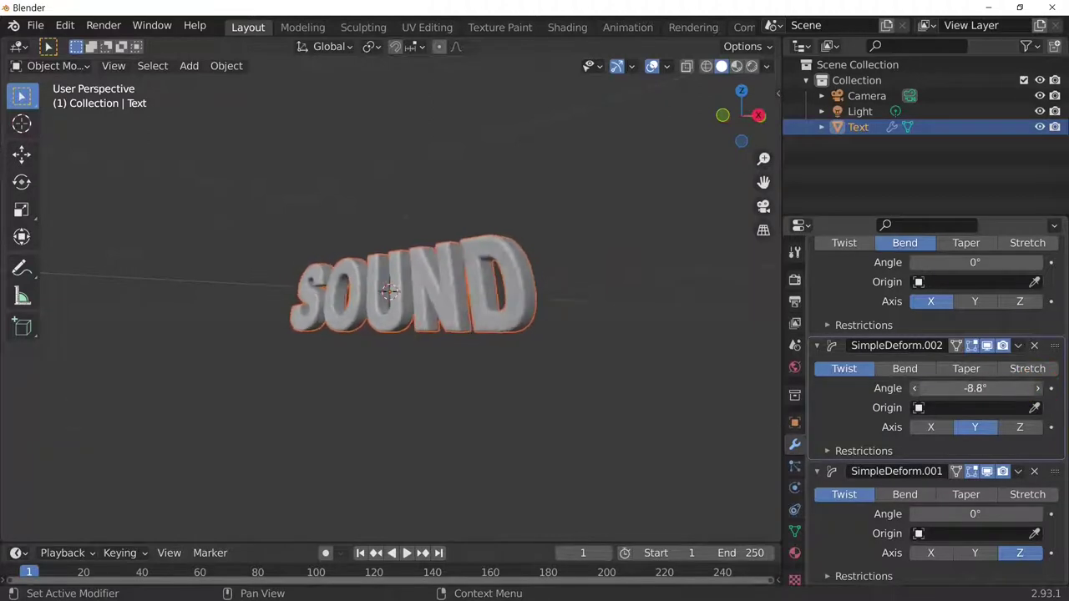
Try Bend on the second Simple Deform modifier, then undo the stray angle change
left_click(970, 392)
left_click(918, 374)
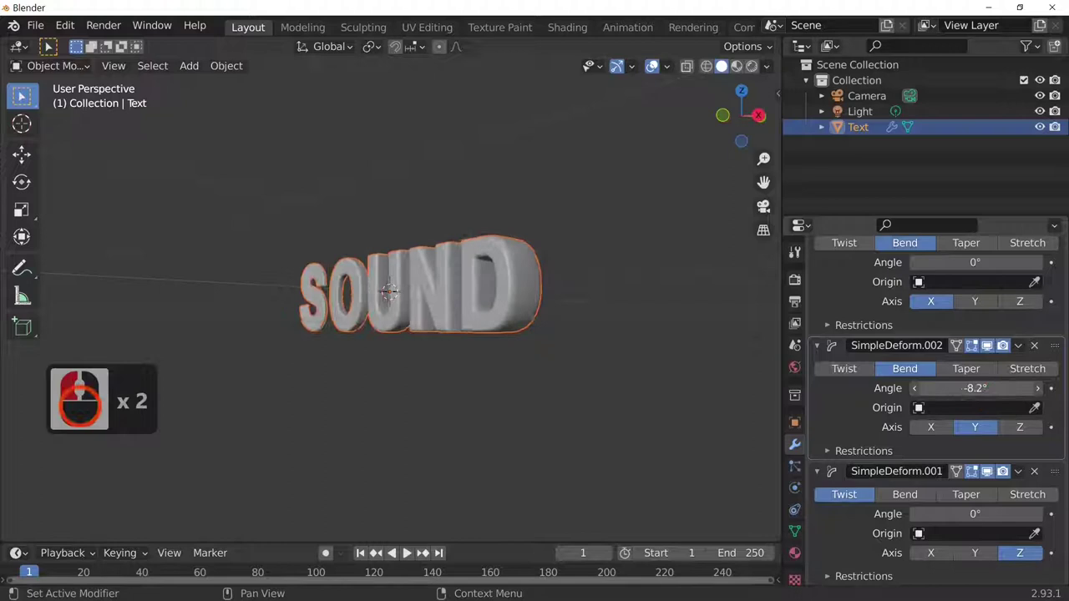
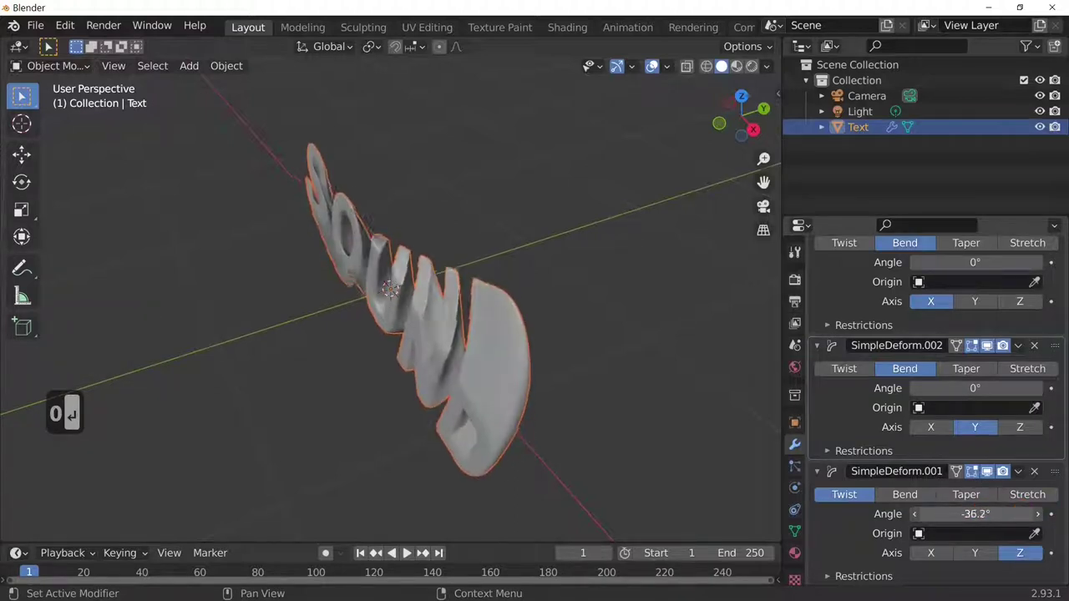
left_click(975, 524)
key("ctrl+z")
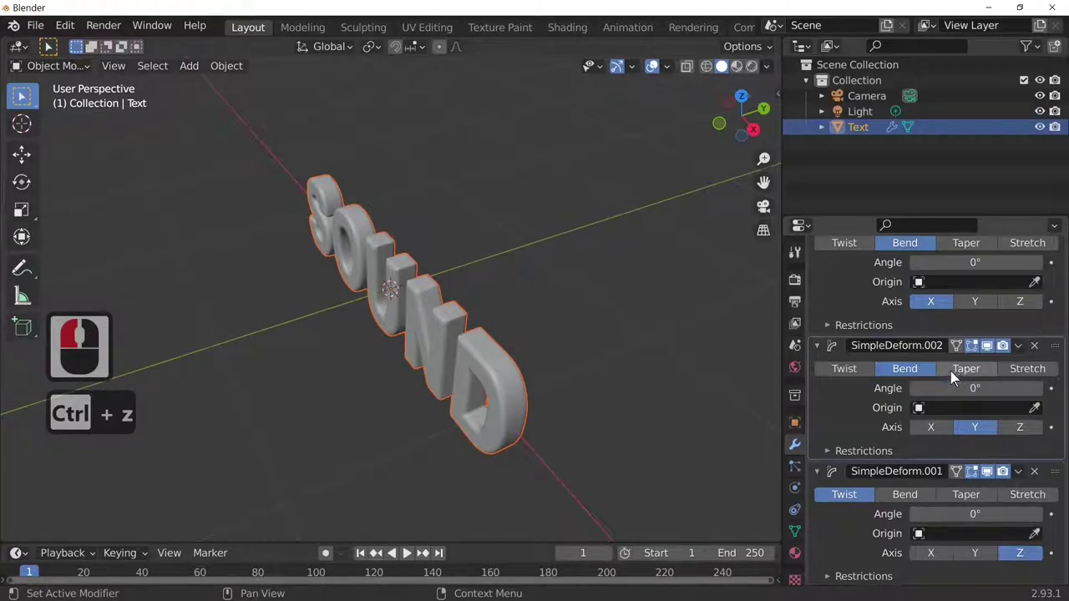
Return the second modifier to Twist at 15.1° on the SOUND text
left_click(843, 376)
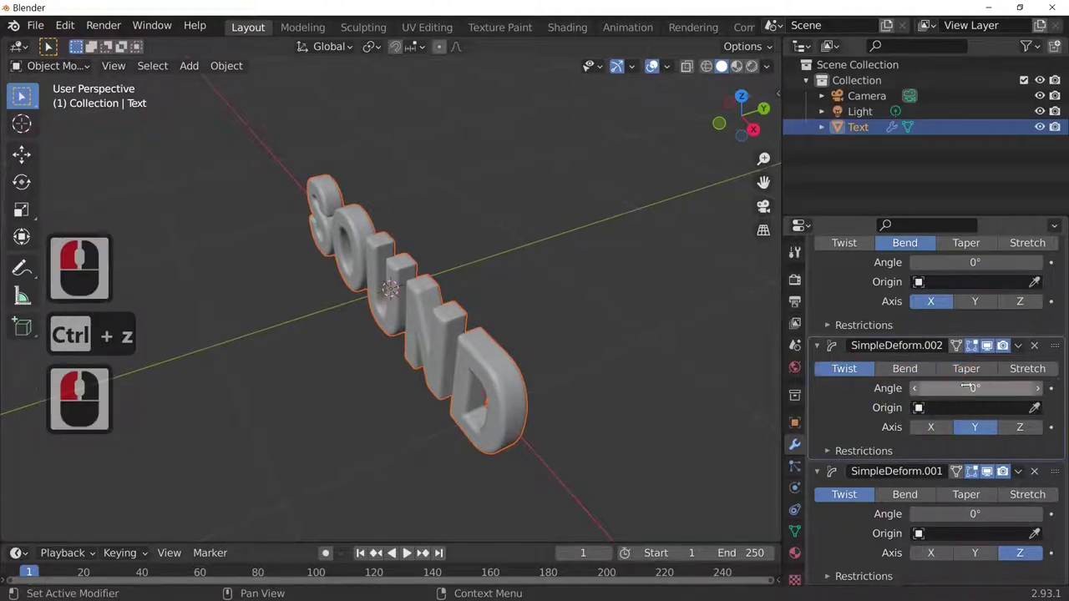
left_click(967, 397)
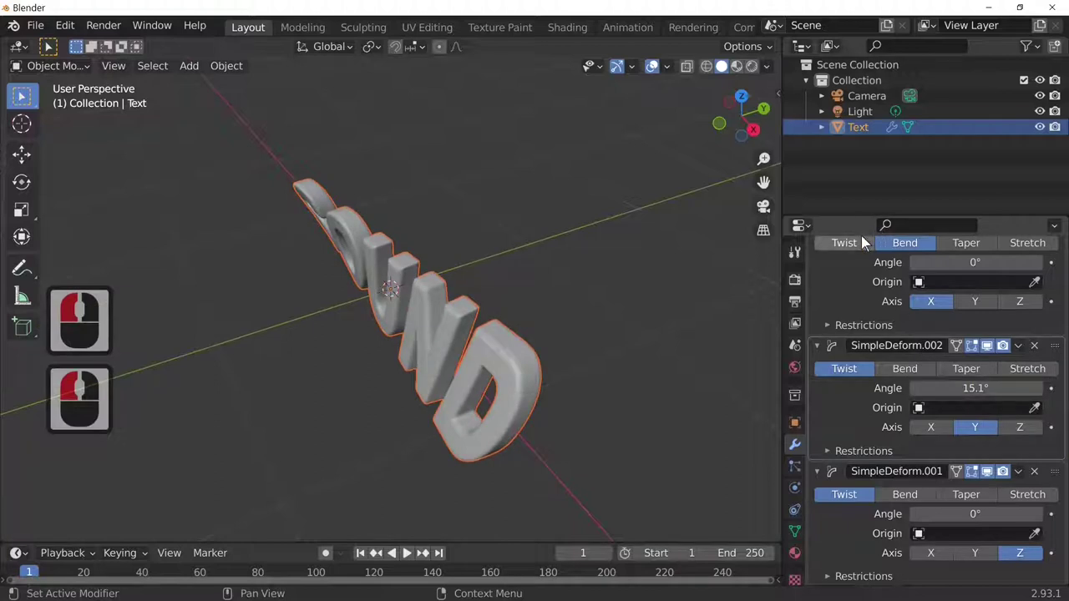
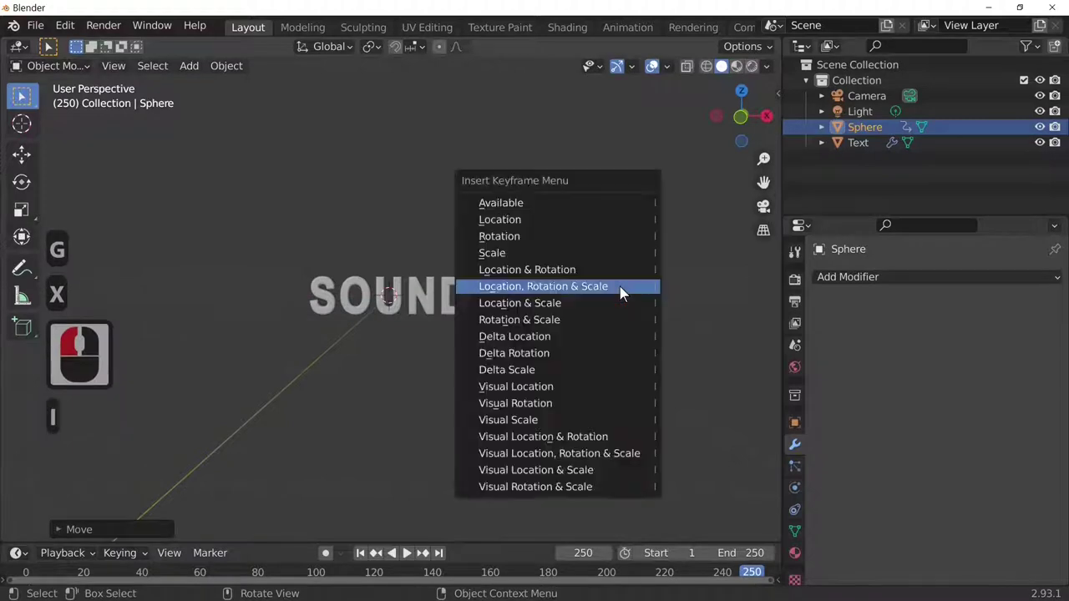
Keyframe the sphere's location, rotation and scale and play to watch it pass the text
left_click(620, 298)
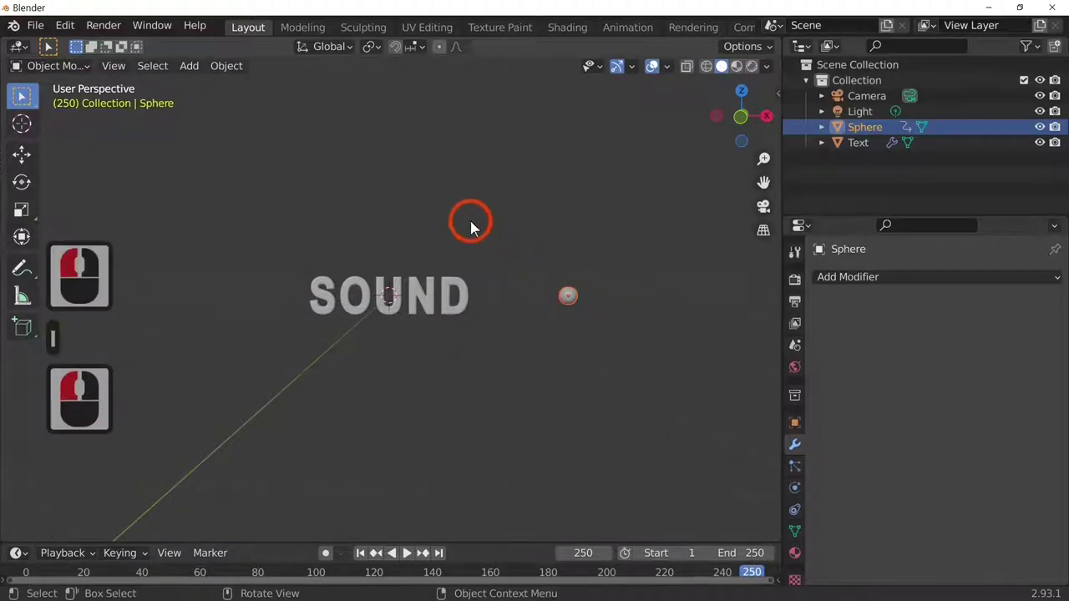
key("space")
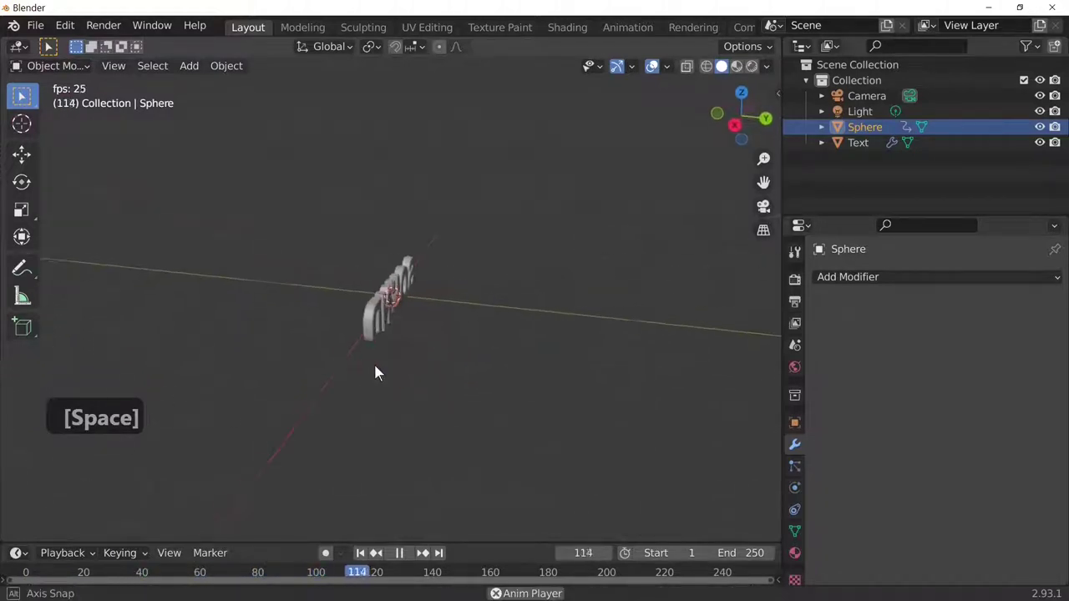
left_click_drag(533, 340, 541, 209)
left_click(540, 208)
key("space")
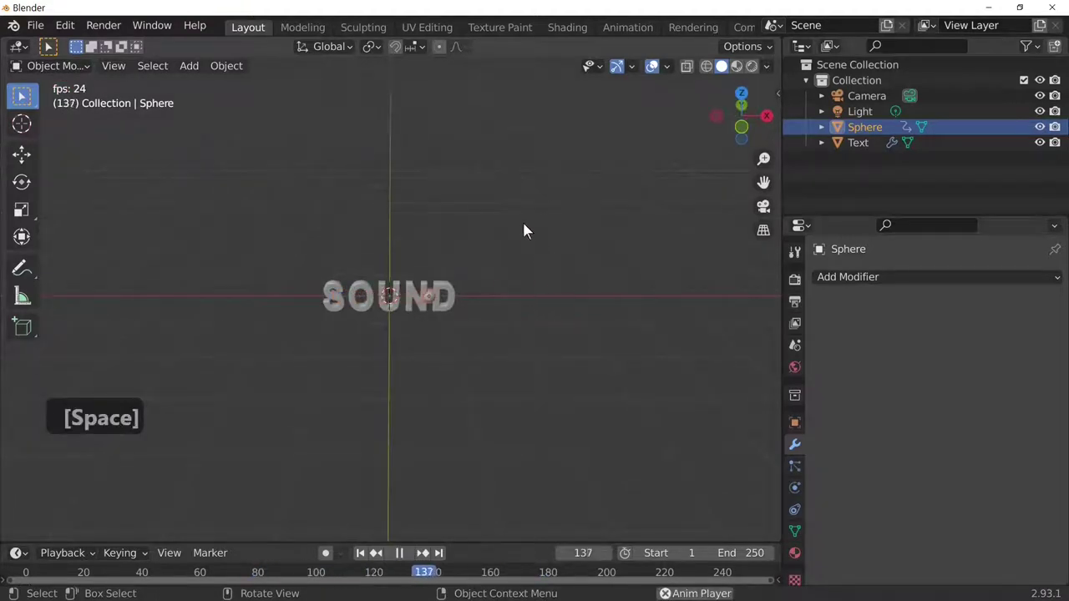
Stop playback and rewind the timeline to frame 1
middle_click(507, 225)
key("space")
key("Left")
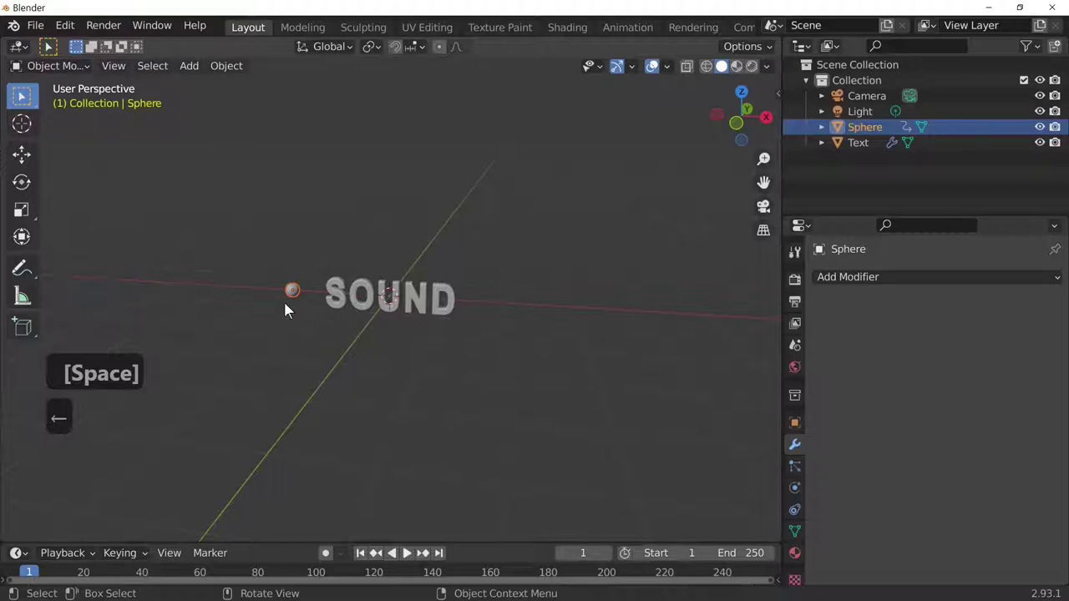
Add Dynamic Paint physics to the sphere from Physics Properties
left_click(799, 517)
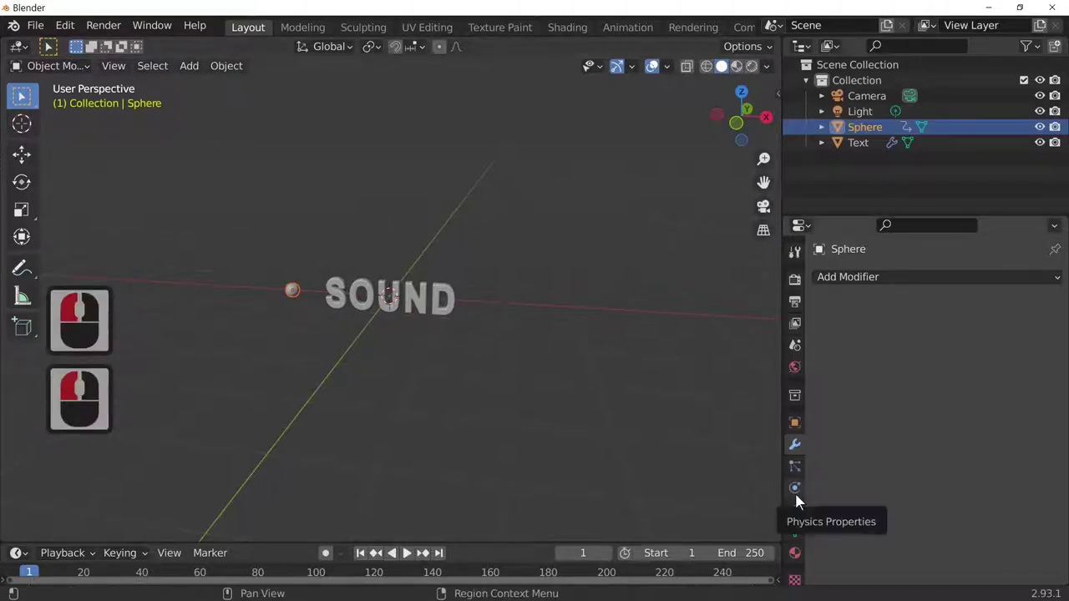
left_click(796, 506)
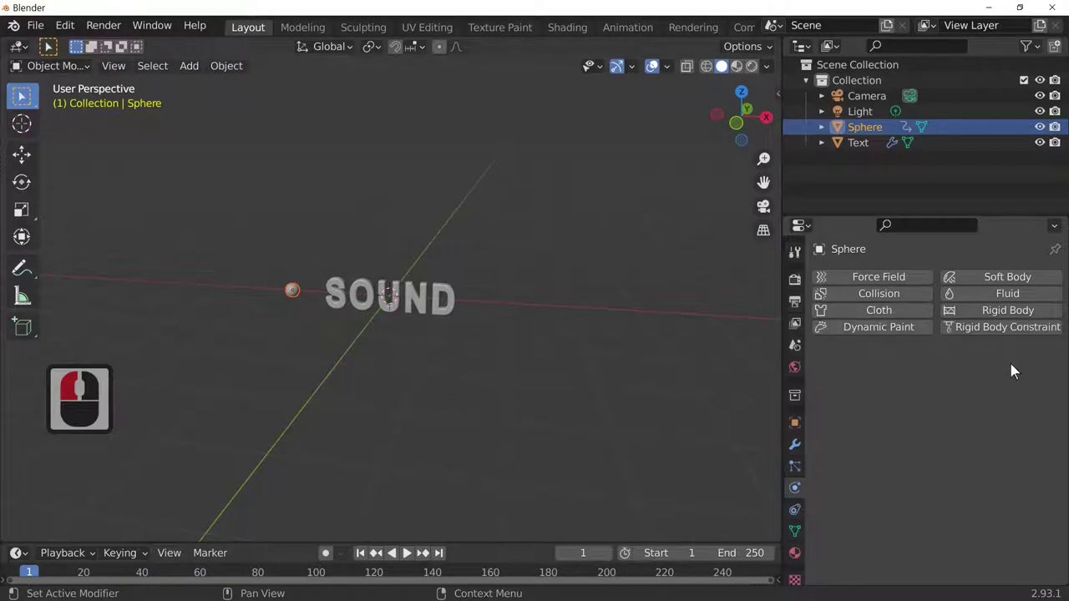
left_click(901, 337)
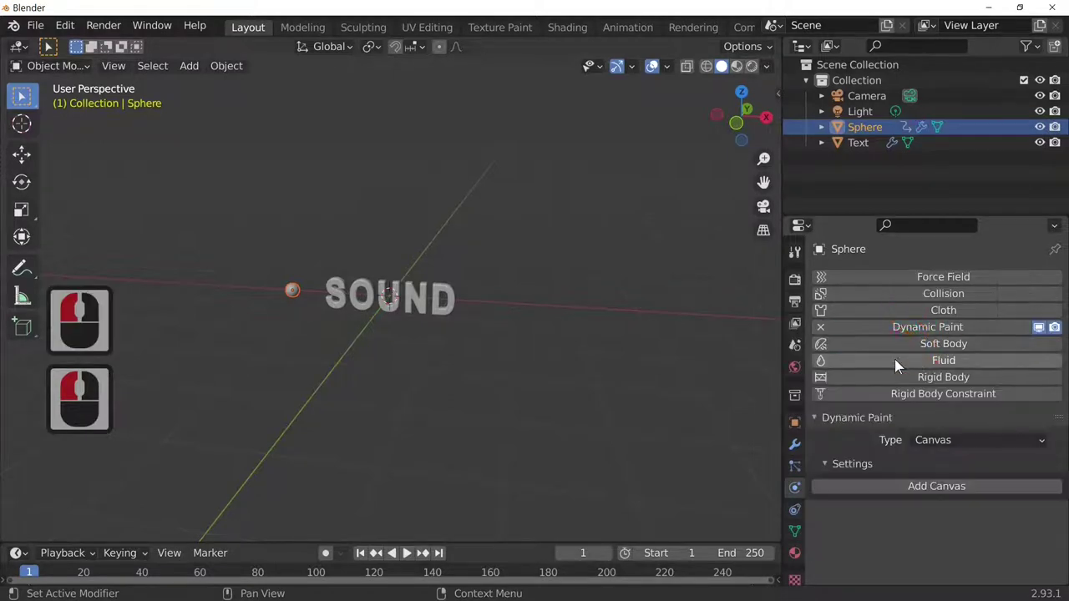
Make the SOUND text a Dynamic Paint canvas with a Paint surface added
left_click(684, 355)
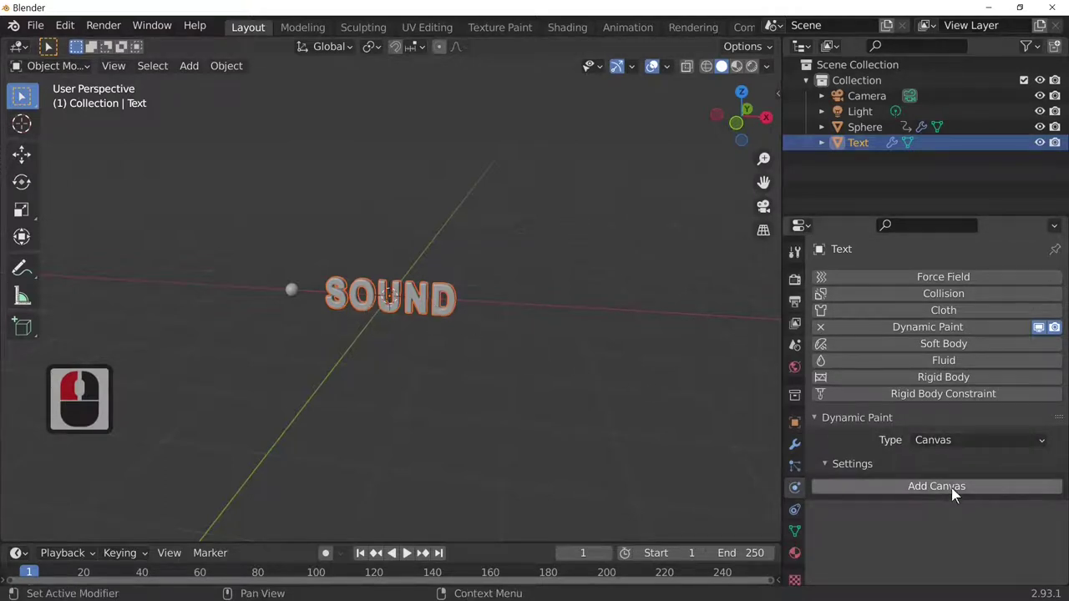
left_click(952, 498)
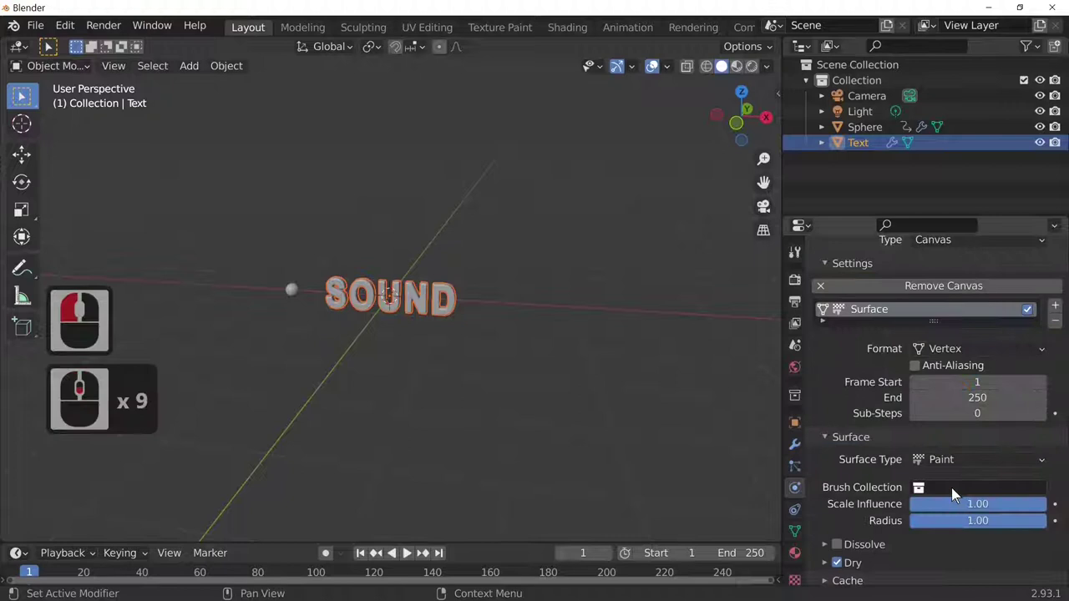
left_click(935, 469)
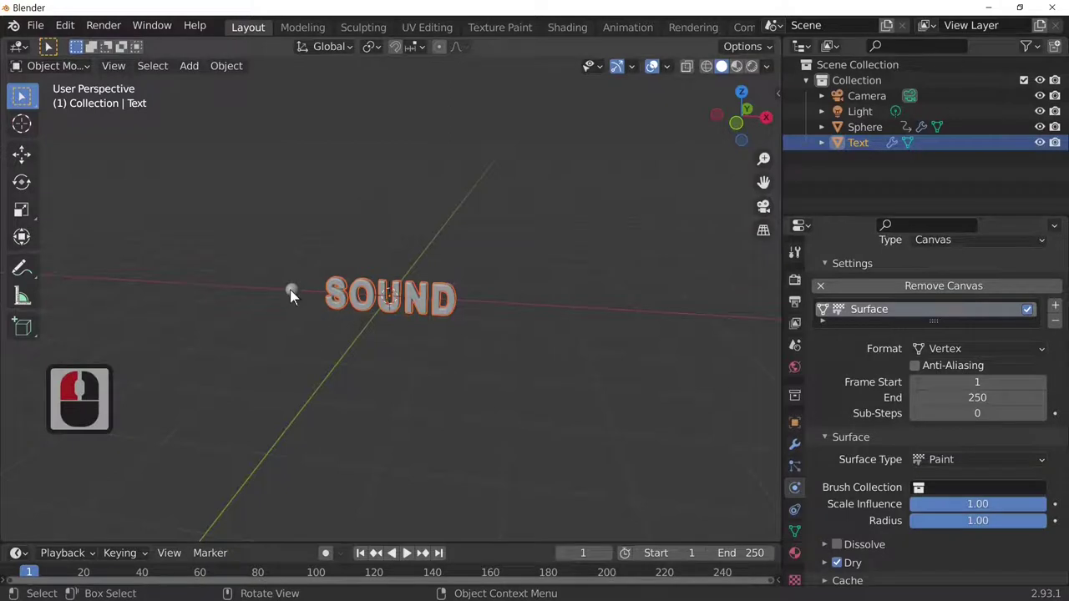
Re-add Dynamic Paint on the sphere as type Brush and add its brush settings
left_click(298, 296)
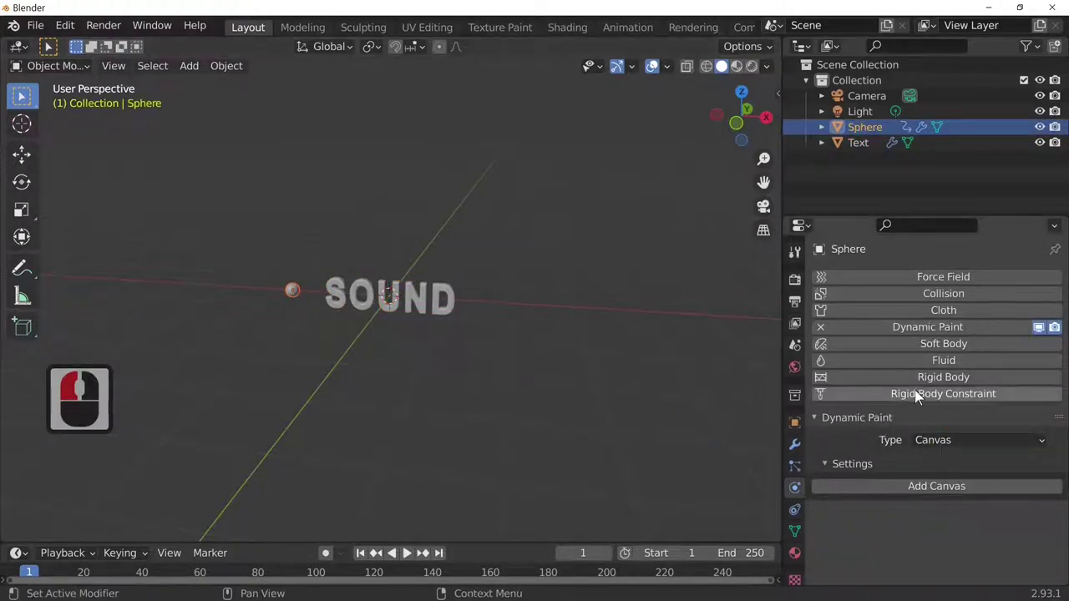
left_click(928, 339)
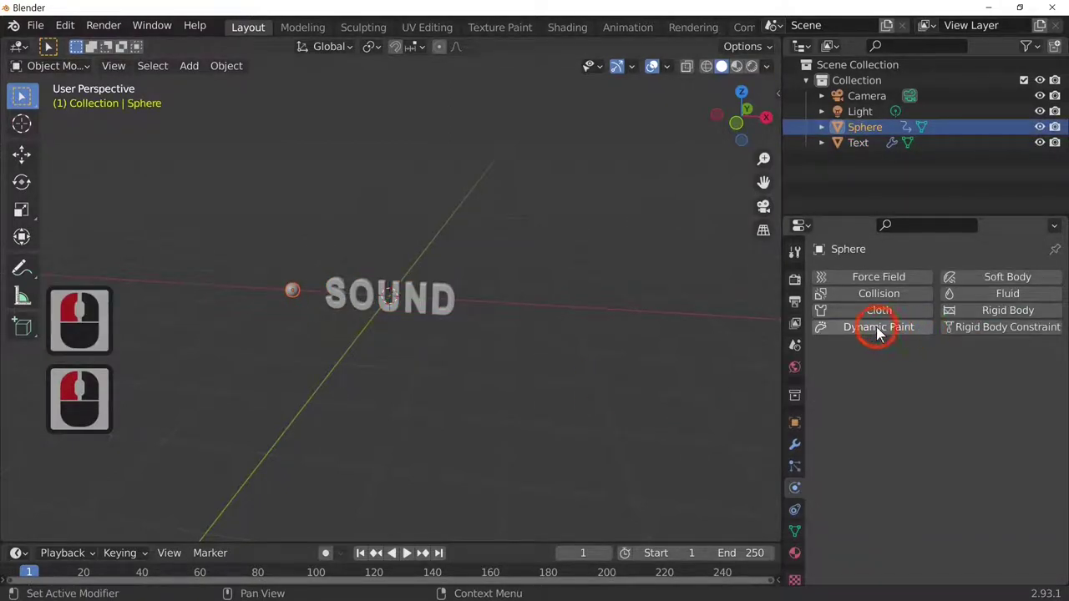
left_click(877, 336)
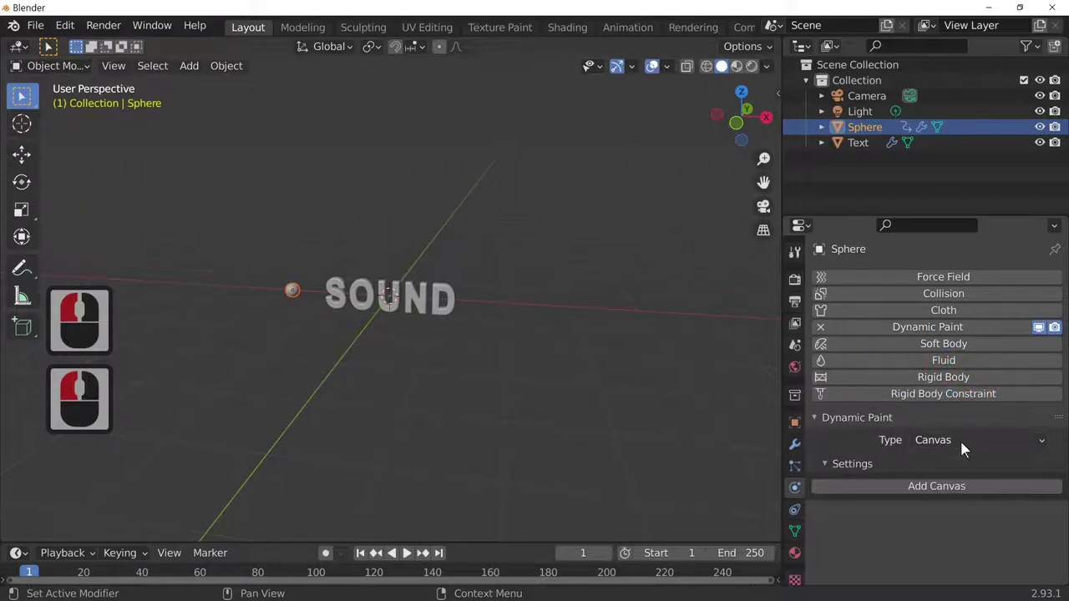
left_click(962, 451)
left_click(949, 483)
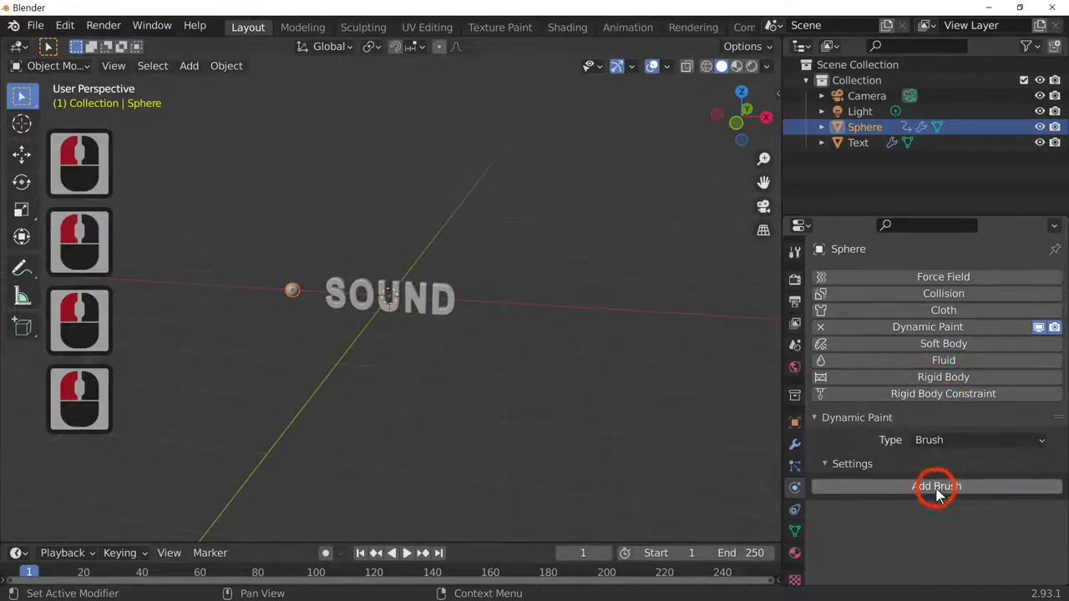
left_click(945, 490)
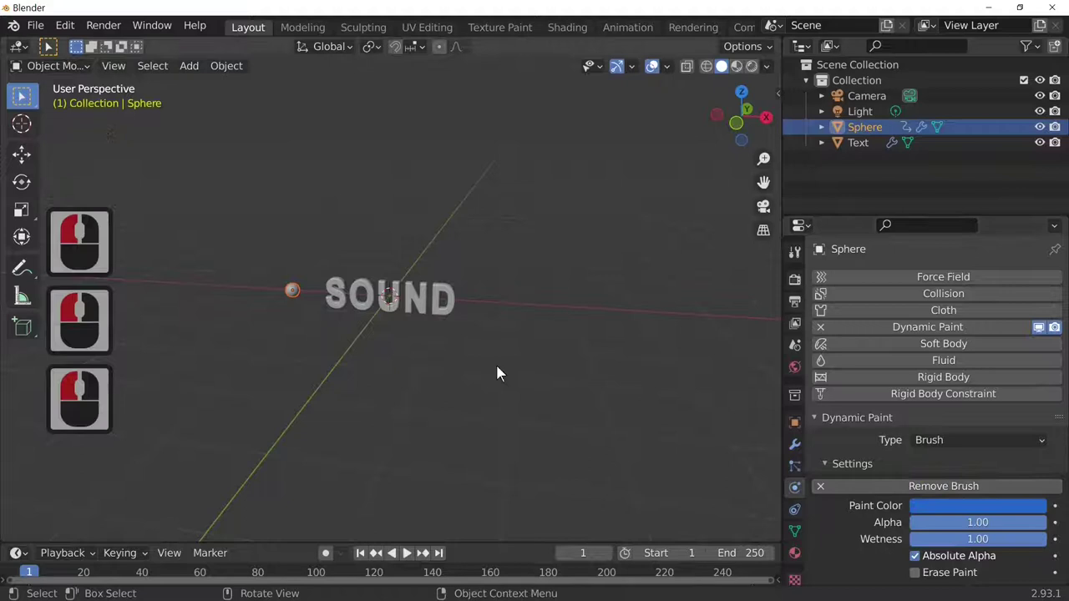
middle_click(587, 402)
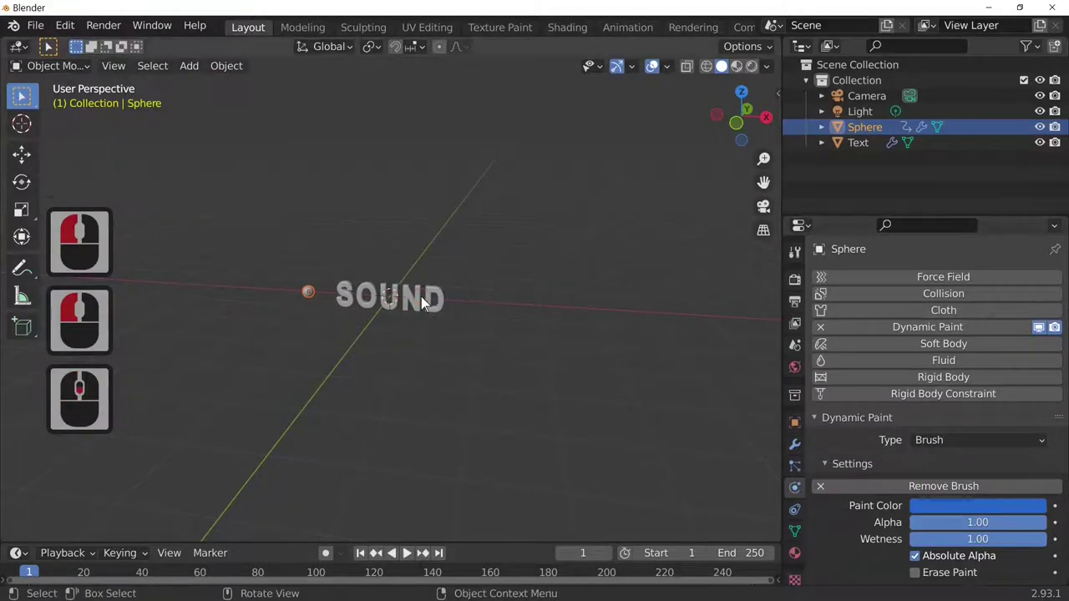
Set the SOUND canvas surface type to Waves
left_click(420, 308)
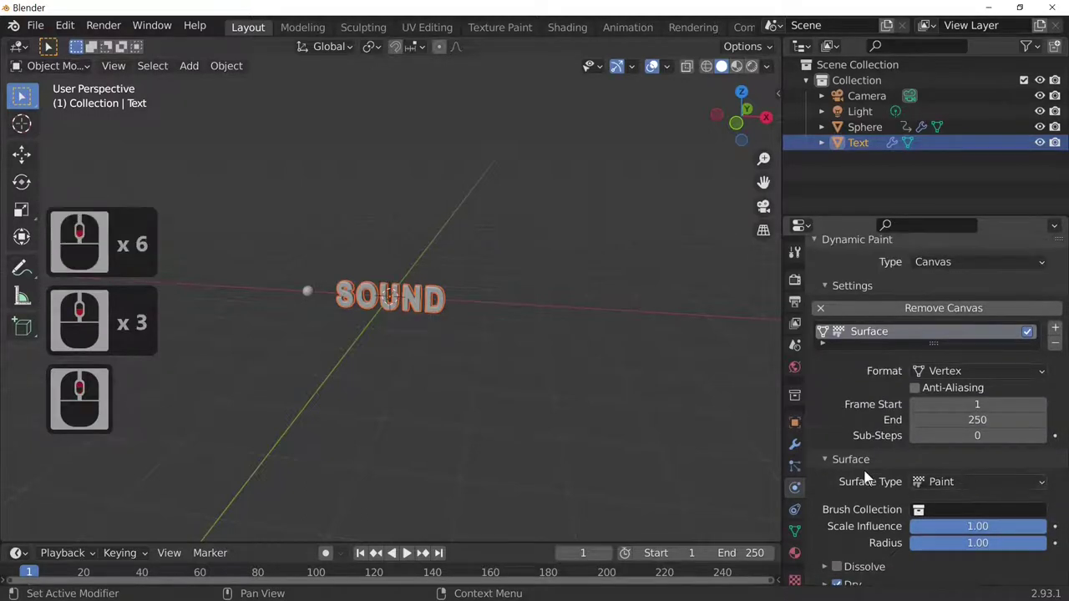
left_click(966, 486)
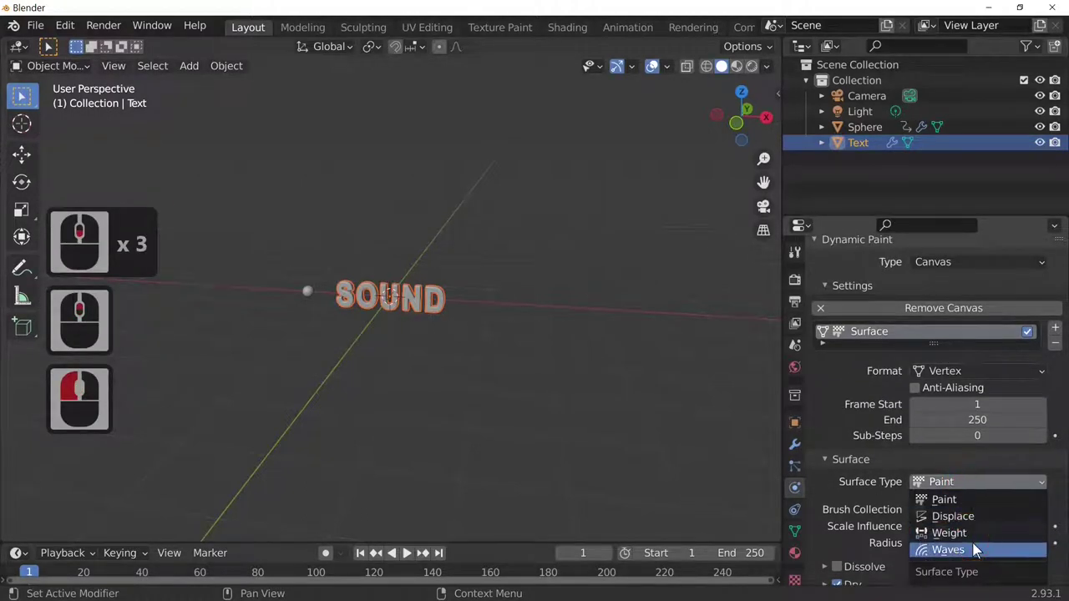
left_click(973, 552)
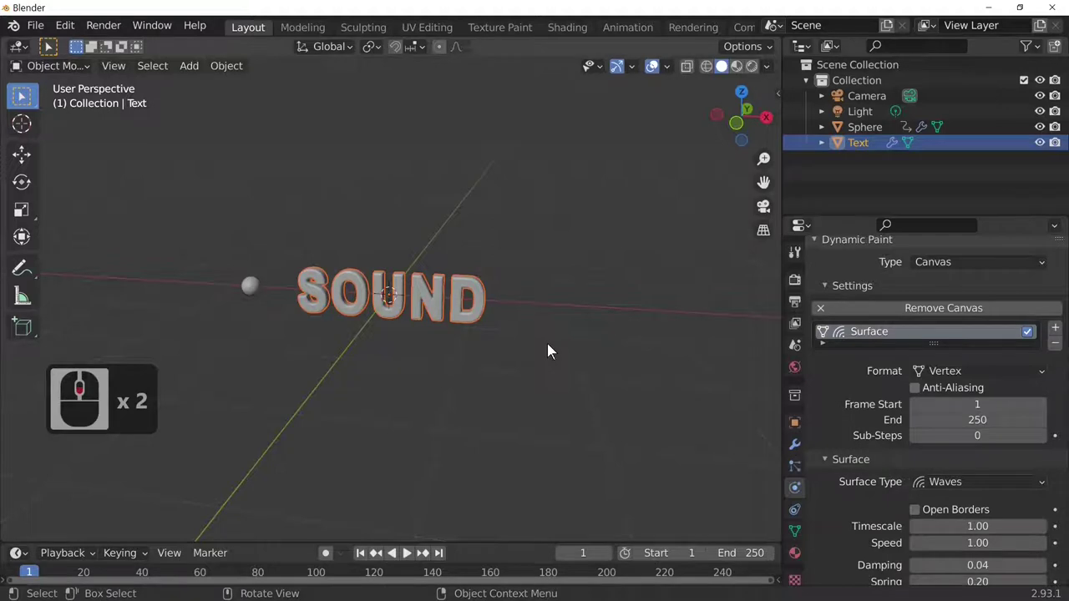
Play the wave simulation until the letters ripple, then pause around frame 187
key("space")
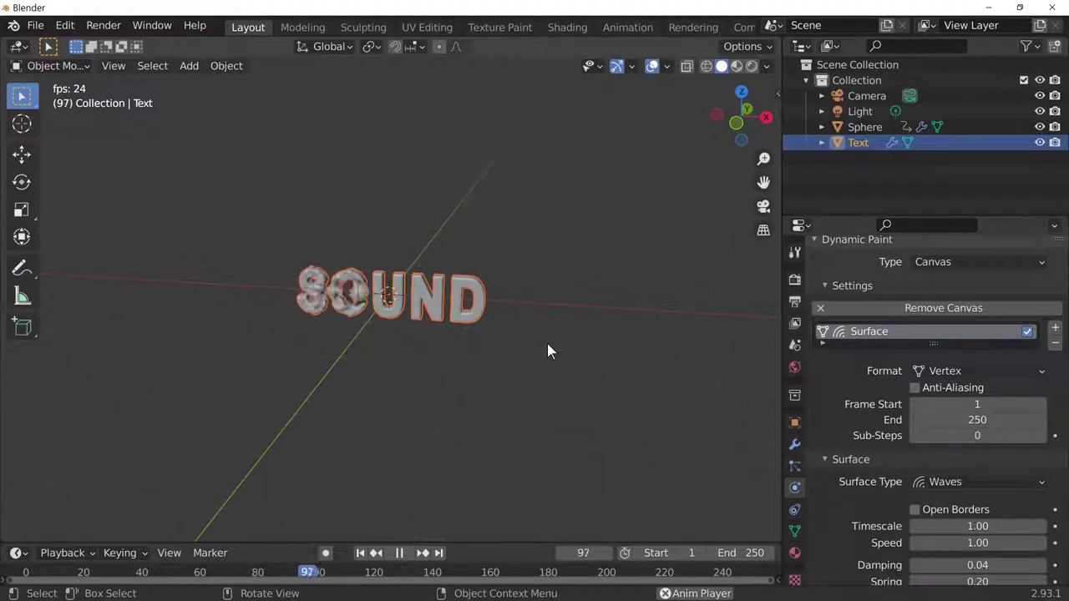
middle_click(503, 361)
middle_click(518, 378)
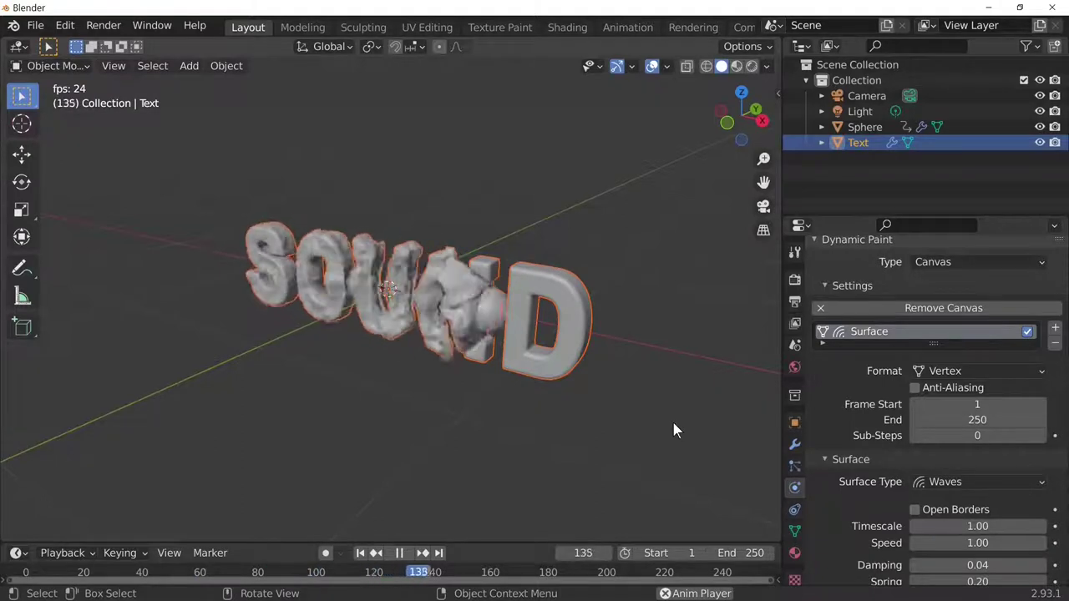
key("space")
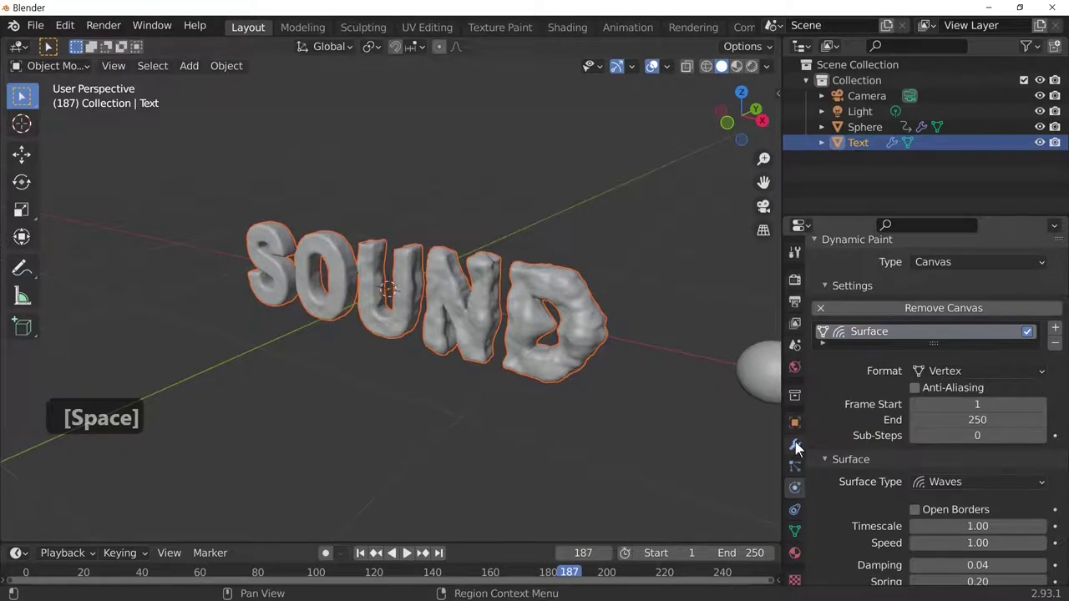
Show the SOUND text's Simple Deform modifiers in Modifier Properties
left_click(973, 435)
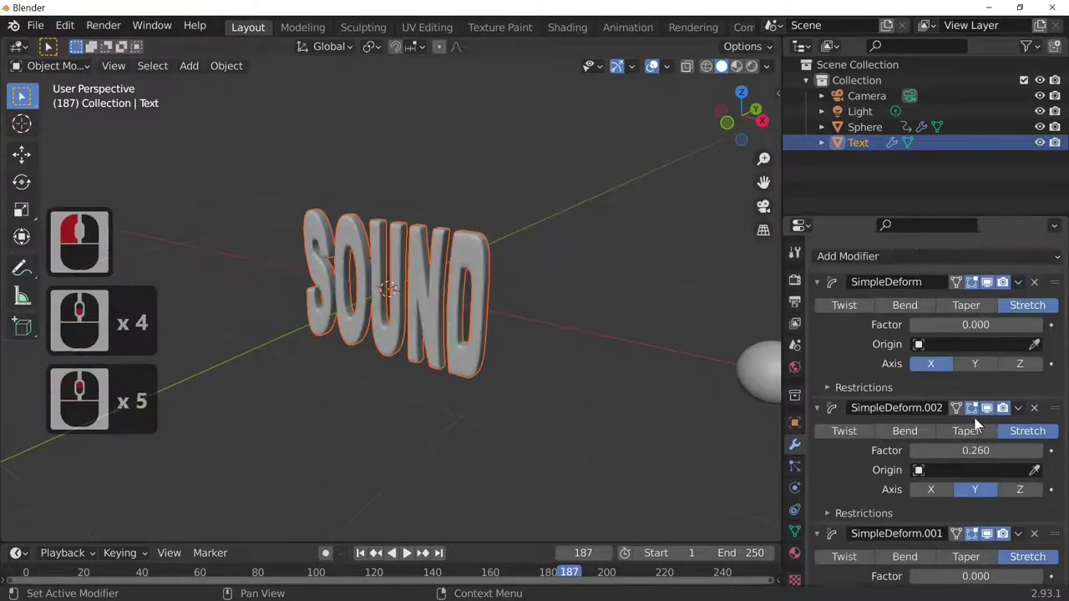
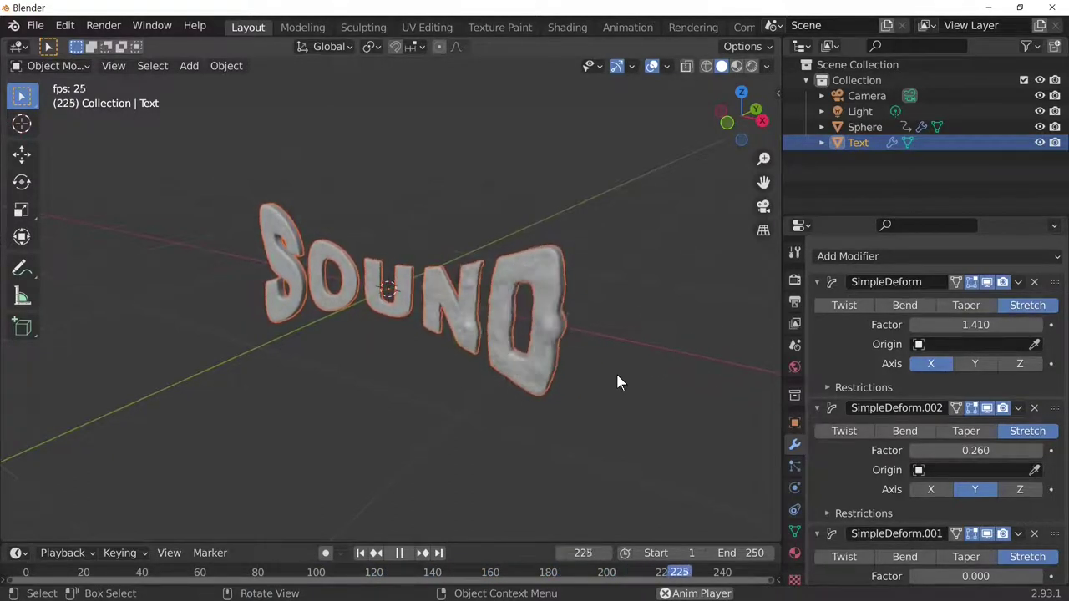
Hide the sphere in the Outliner and replay the stretched text rippling, viewed from the front
key("space")
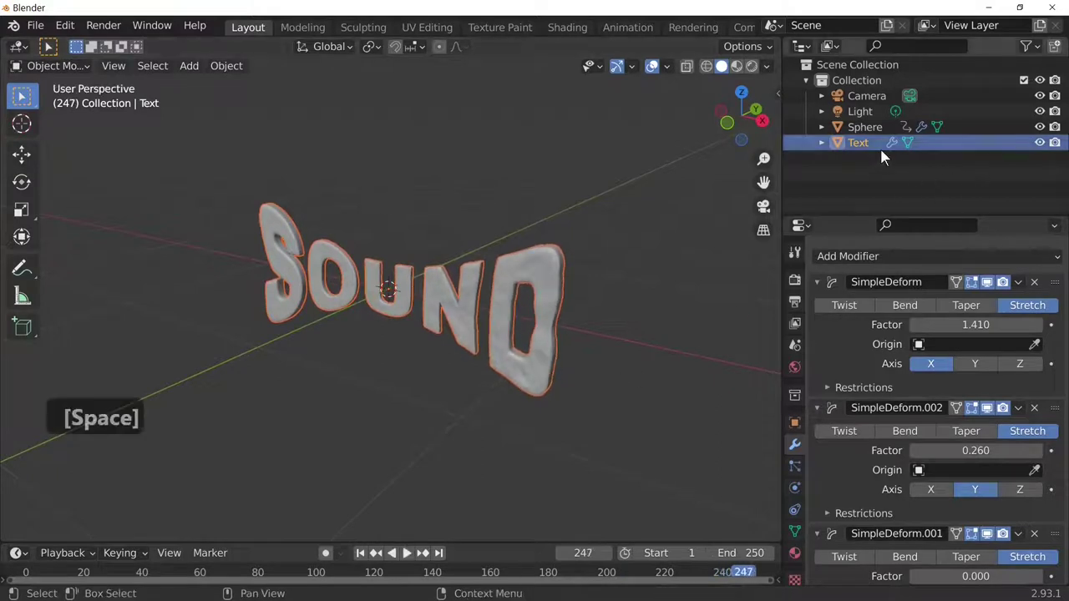
left_click(694, 278)
left_click(1059, 137)
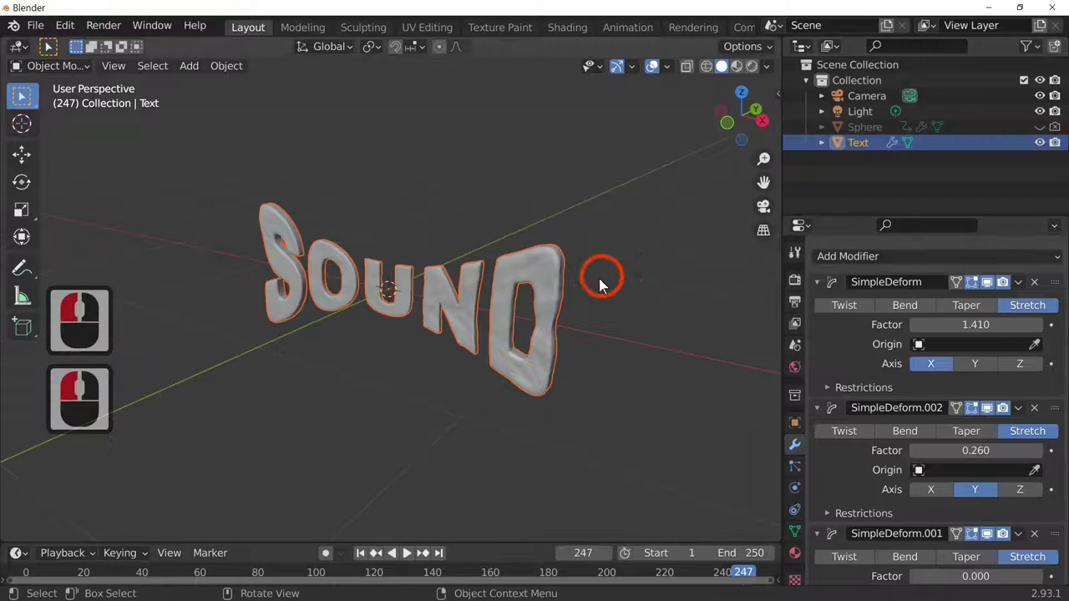
key("space")
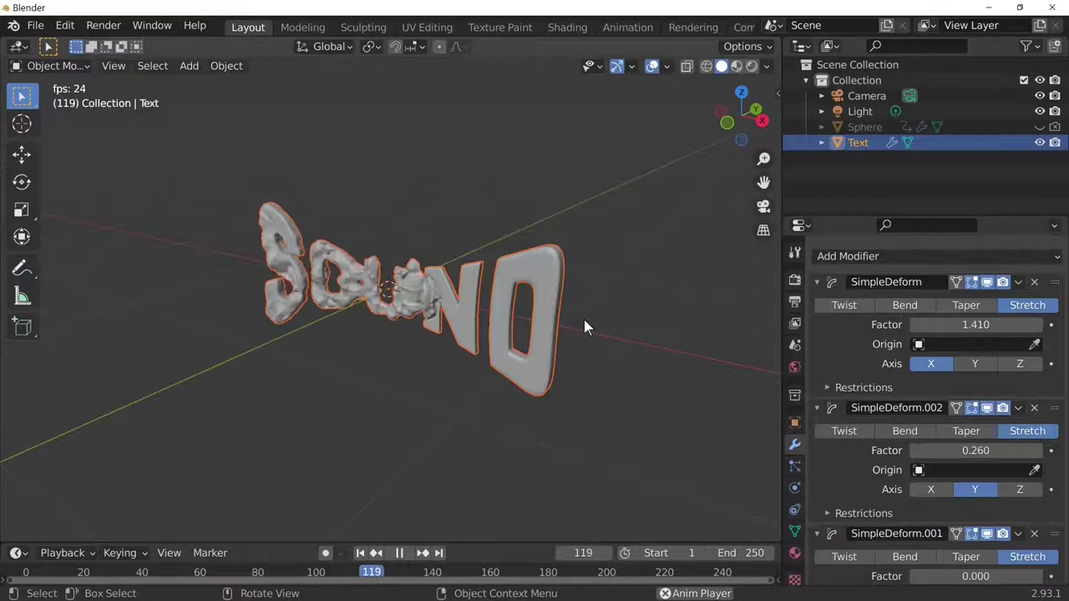
left_click_drag(661, 305, 647, 315)
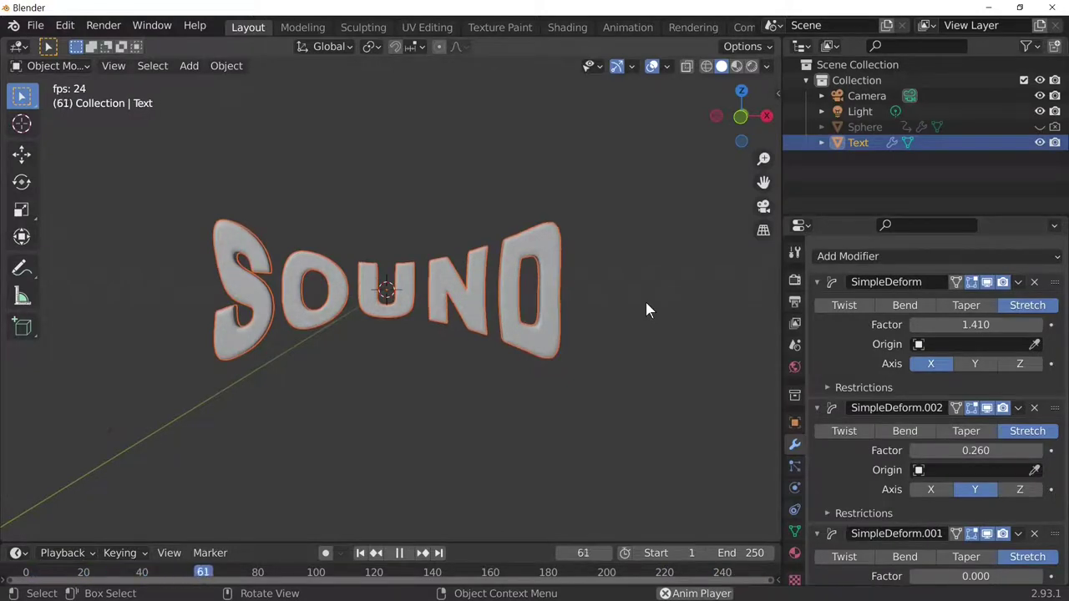